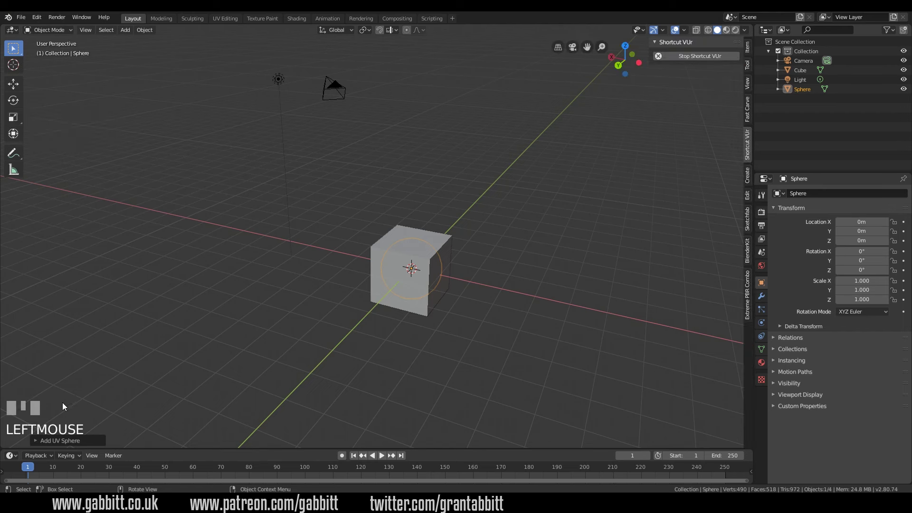
- Try moving the sphere with G, then undo and cancel so it stays at the origin
{"action": "key", "text": "g"}
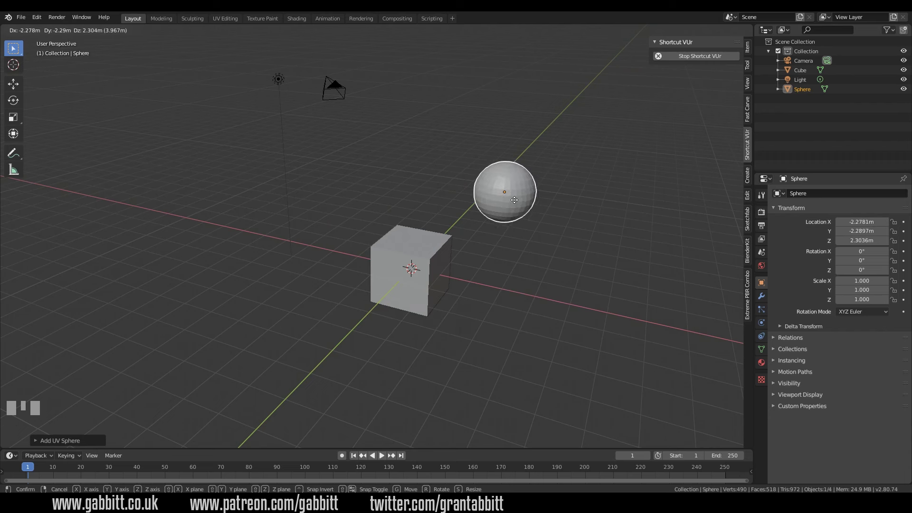
{"action": "left_click", "coordinate": [538, 191]}
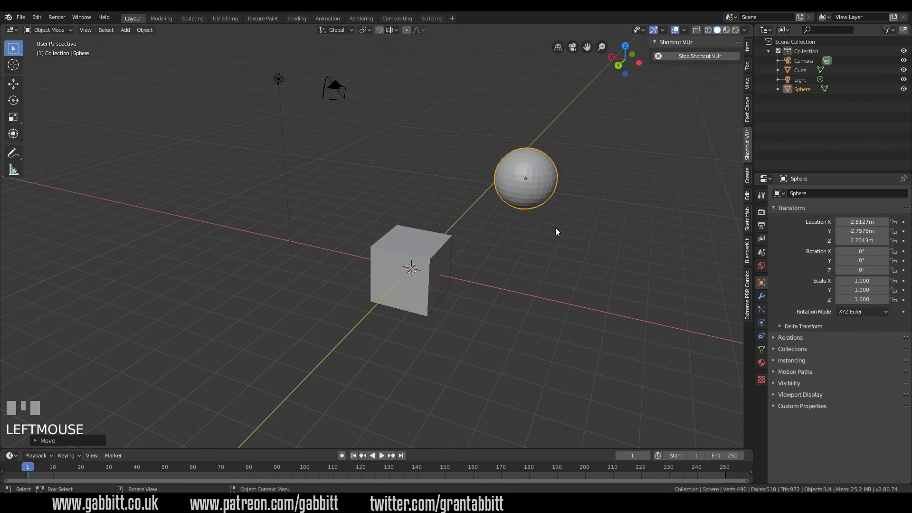
{"action": "key", "text": "ctrl+z"}
{"action": "key", "text": "g"}
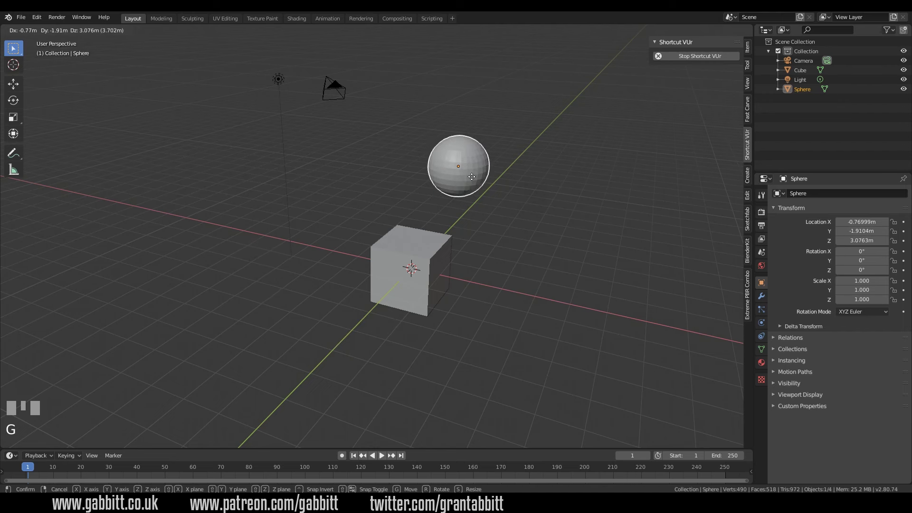
{"action": "right_click", "coordinate": [453, 127]}
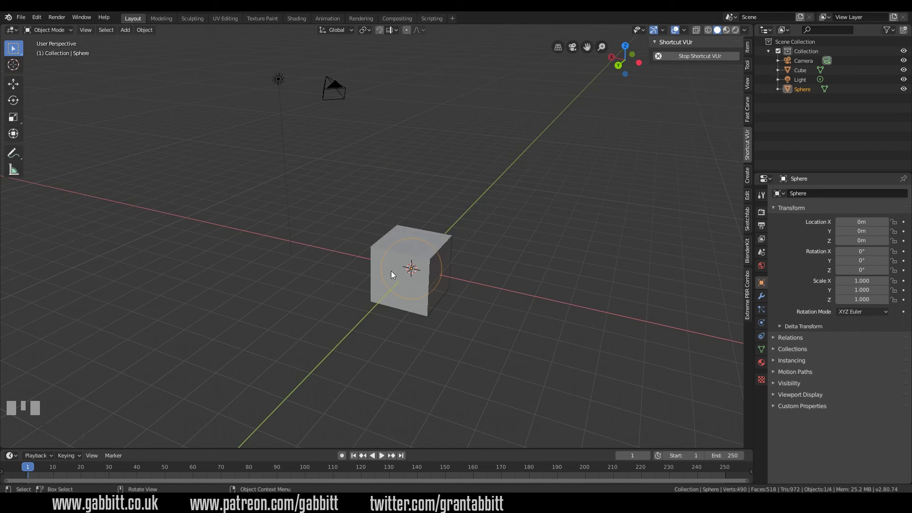
- Drag the sphere out of the cube to the left using the Move tool gizmo
{"action": "left_click", "coordinate": [393, 275]}
{"action": "left_click", "coordinate": [19, 88]}
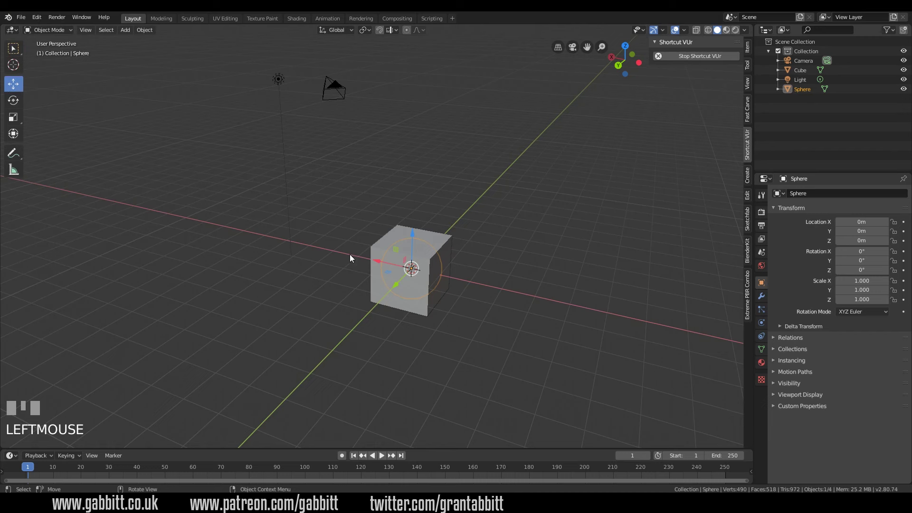
{"action": "left_click_drag", "start_coordinate": [377, 259], "coordinate": [352, 214]}
{"action": "left_click", "coordinate": [352, 215]}
- Select the cube and drag its Z arrow to lift it above the ground
{"action": "left_click", "coordinate": [422, 250]}
{"action": "left_click", "coordinate": [410, 250]}
{"action": "left_click_drag", "start_coordinate": [416, 238], "coordinate": [428, 223]}
- Tilt the cube with the Rotate tool, then undo so its rotation returns to zero
{"action": "left_click", "coordinate": [16, 105]}
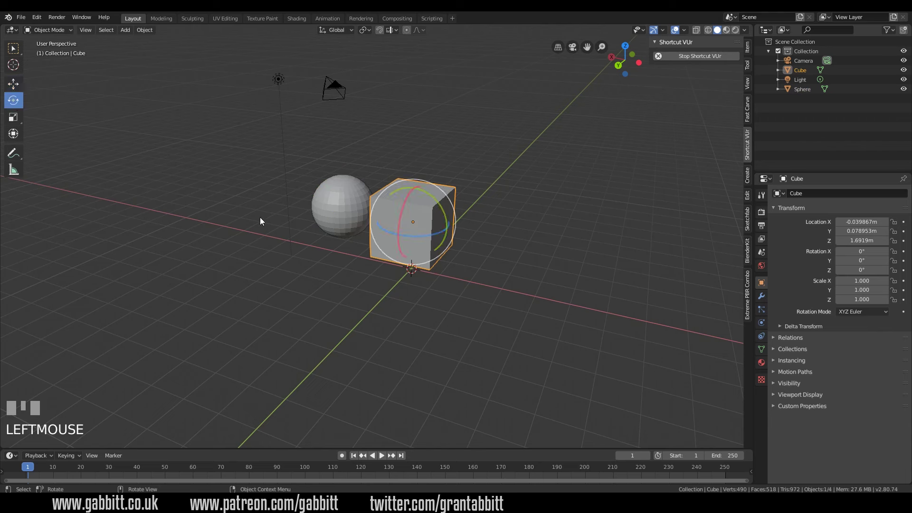
{"action": "left_click_drag", "start_coordinate": [412, 240], "coordinate": [32, 124]}
{"action": "key", "text": "ctrl+z"}
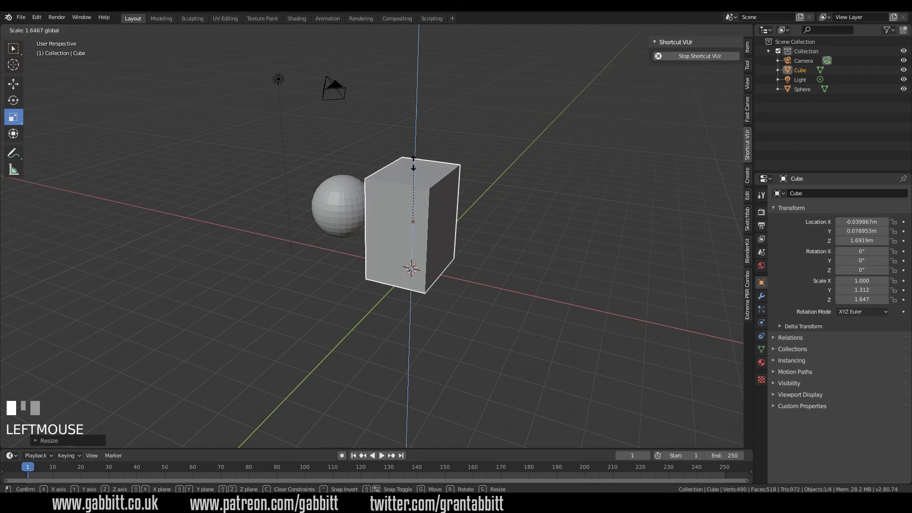
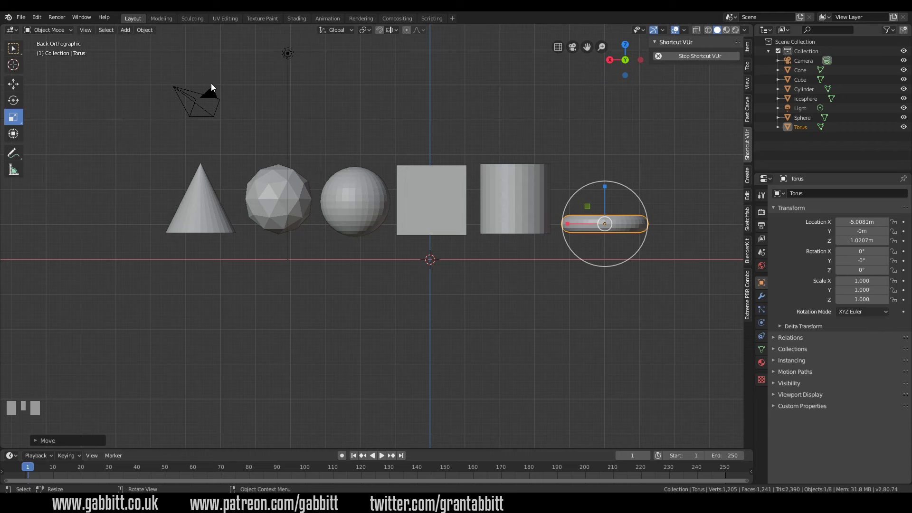
- View the row straight-on and bring up the Add menu's Mesh list with Shift+A
{"action": "left_click", "coordinate": [128, 34]}
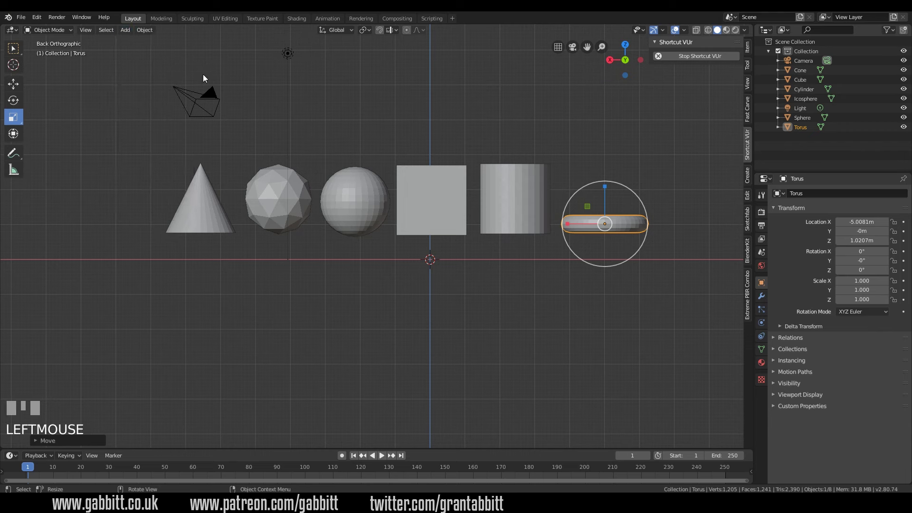
{"action": "key", "text": "shift+a"}
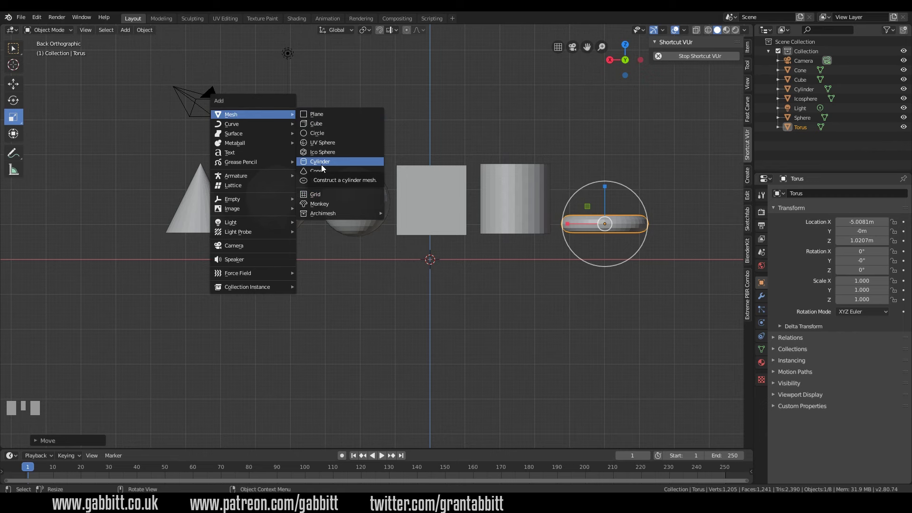
- Add a plane at the scene centre and orbit to see it
{"action": "left_click_drag", "start_coordinate": [432, 269], "coordinate": [226, 275]}
{"action": "key", "text": "shift+a"}
{"action": "left_click_drag", "start_coordinate": [225, 275], "coordinate": [217, 216]}
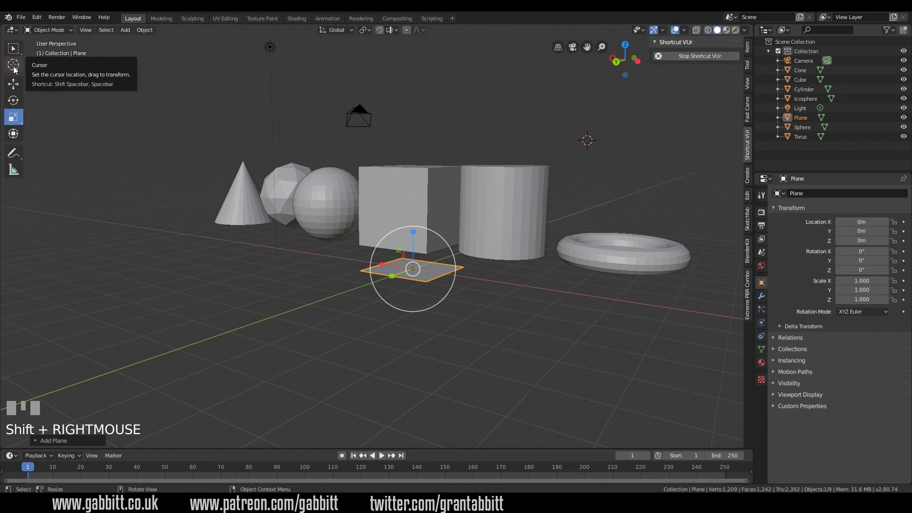
- Reselect the plane with the Select tool and add a second cylinder, Cylinder.001
{"action": "left_click", "coordinate": [16, 71]}
{"action": "left_click_drag", "start_coordinate": [143, 125], "coordinate": [561, 281]}
{"action": "left_click", "coordinate": [520, 342]}
{"action": "left_click", "coordinate": [296, 321]}
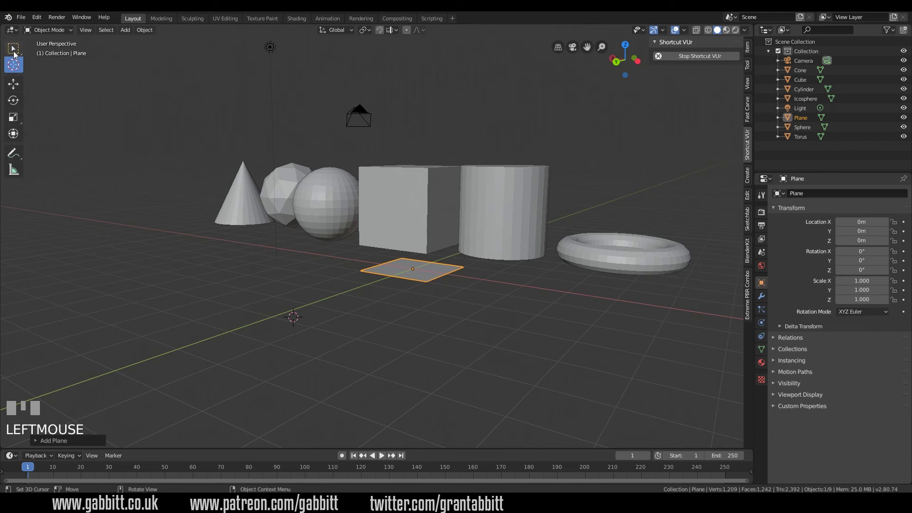
{"action": "left_click", "coordinate": [16, 56]}
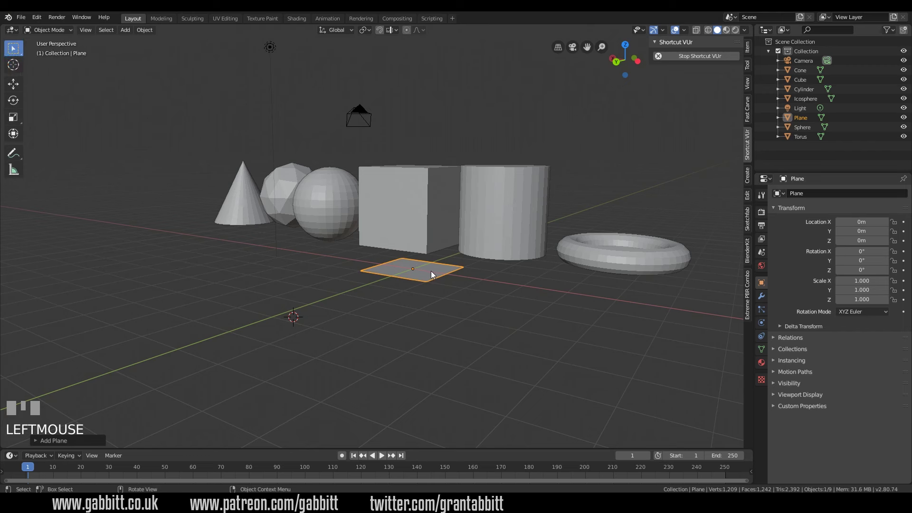
{"action": "left_click_drag", "start_coordinate": [417, 272], "coordinate": [339, 296]}
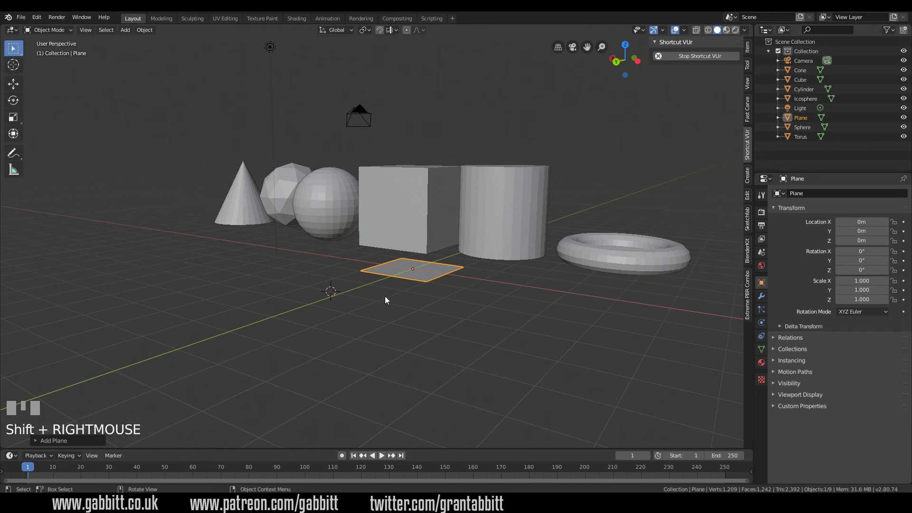
{"action": "key", "text": "shift+a"}
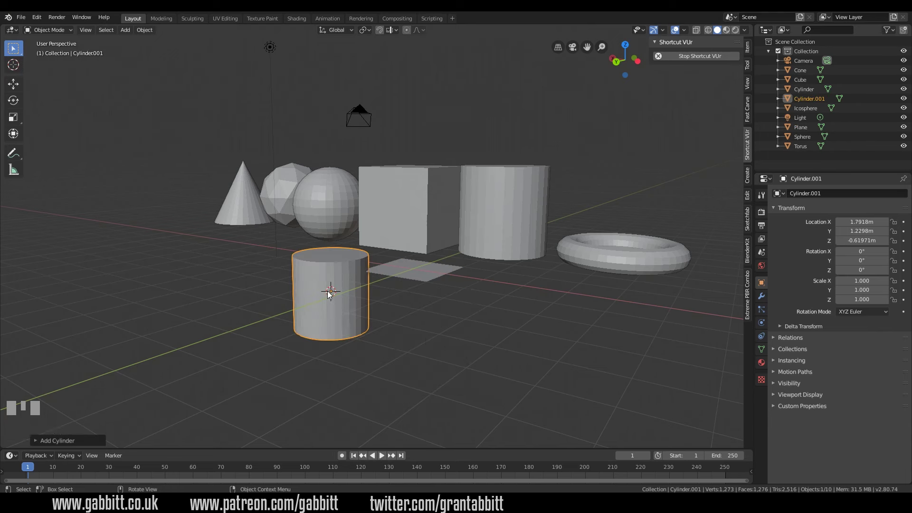
- Undo the extra cylinder and scale the plane up to a broad floor (about 8.78)
{"action": "key", "text": "ctrl+z"}
{"action": "left_click_drag", "start_coordinate": [421, 281], "coordinate": [421, 274]}
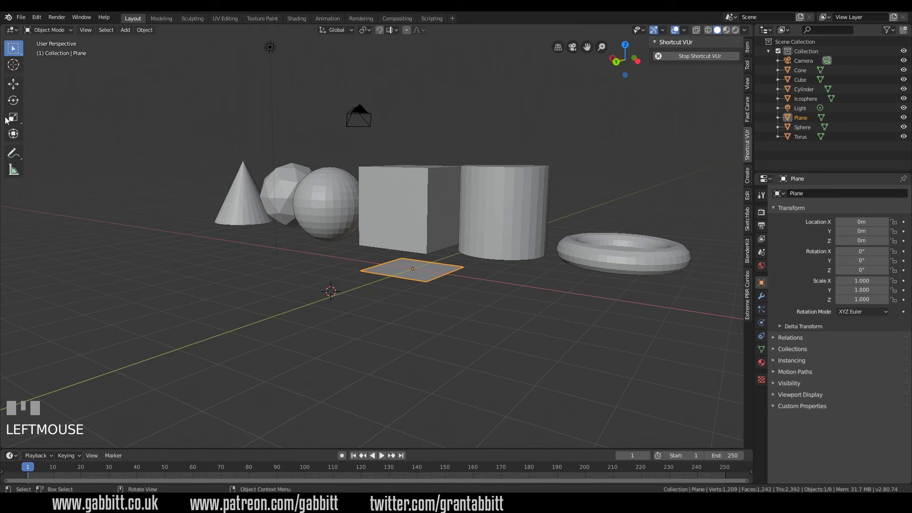
{"action": "key", "text": "s"}
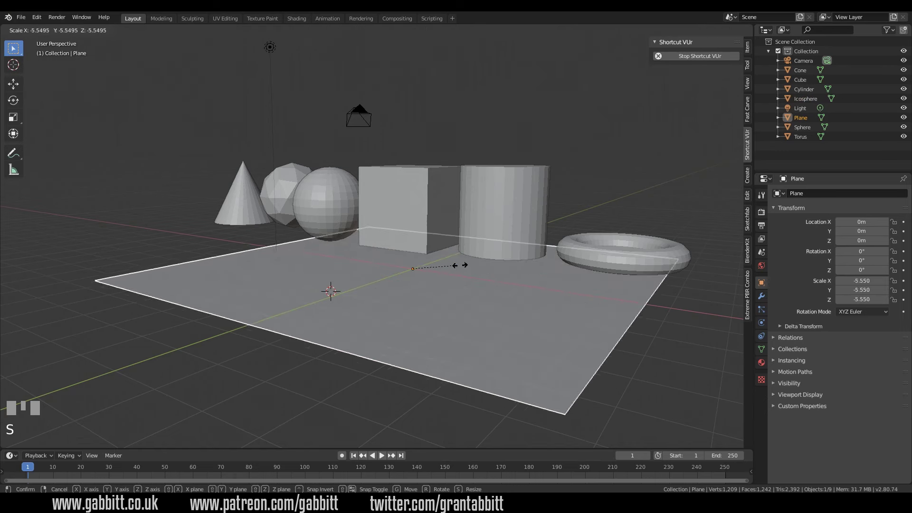
{"action": "left_click", "coordinate": [456, 278]}
- Raise the plane along Z to about 0.72 m beneath the shapes
{"action": "left_click_drag", "start_coordinate": [401, 288], "coordinate": [413, 254]}
{"action": "key", "text": "g"}
{"action": "left_click", "coordinate": [413, 254]}
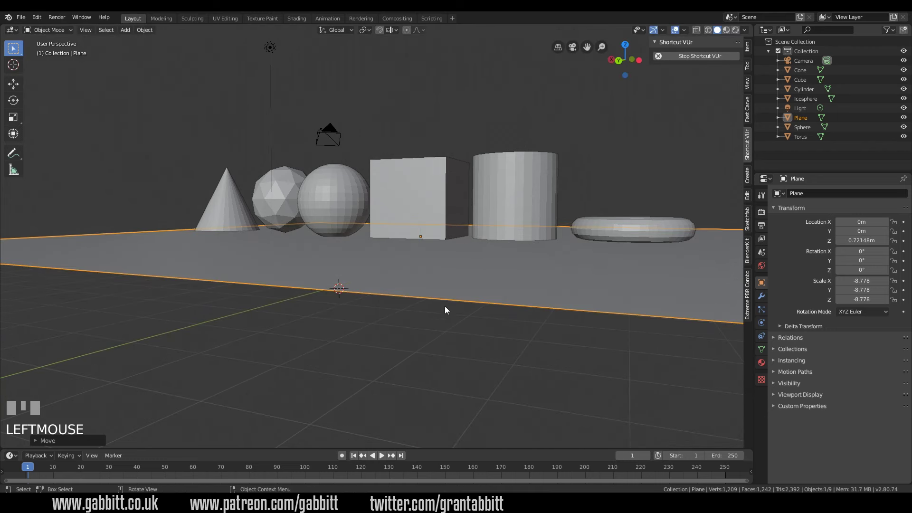
- From front view, nudge the sphere and cube into new positions with G
{"action": "left_click_drag", "start_coordinate": [470, 285], "coordinate": [518, 283]}
{"action": "key", "text": "KP_1"}
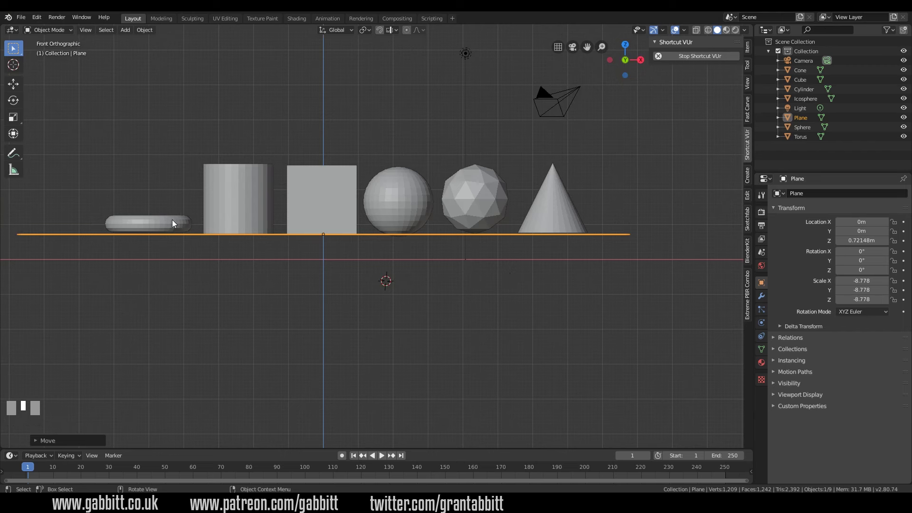
{"action": "middle_click", "coordinate": [180, 224]}
{"action": "scroll", "scroll_direction": "up", "scroll_amount": 3}
{"action": "left_click", "coordinate": [449, 211]}
{"action": "key", "text": "g"}
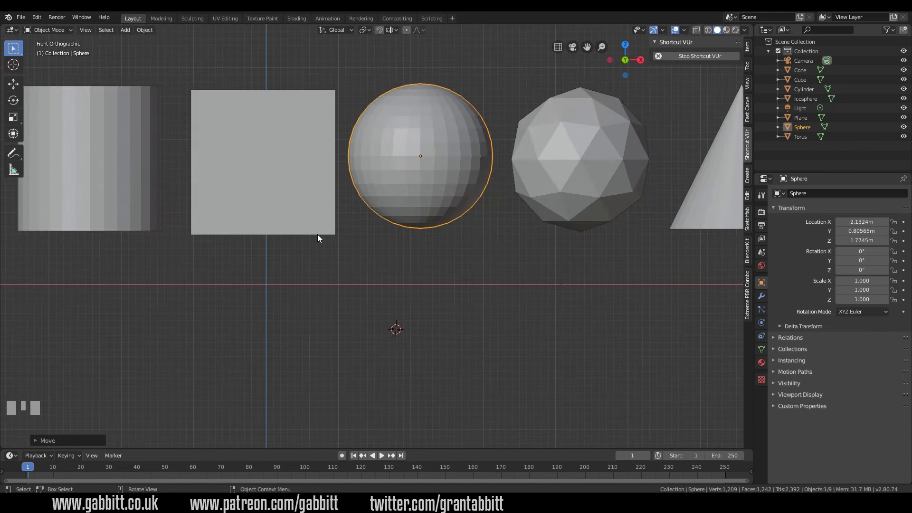
{"action": "left_click", "coordinate": [311, 230]}
{"action": "key", "text": "g"}
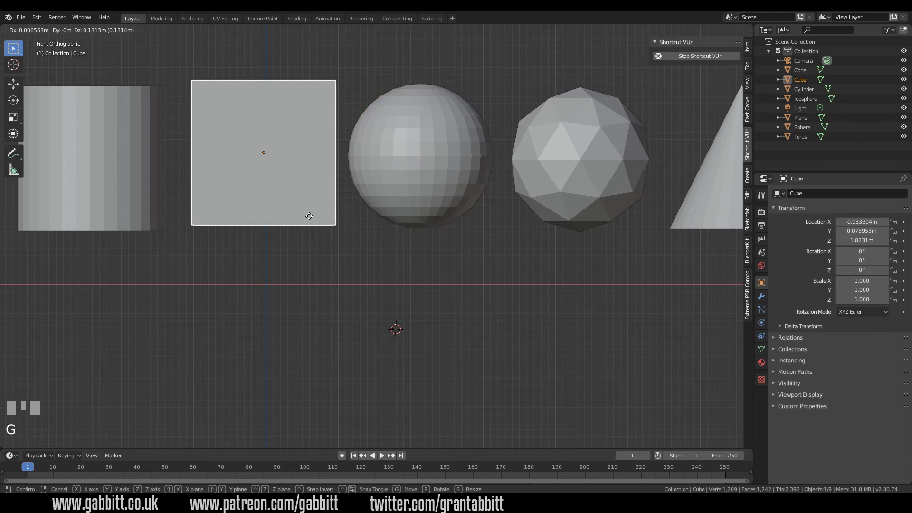
{"action": "left_click", "coordinate": [310, 223]}
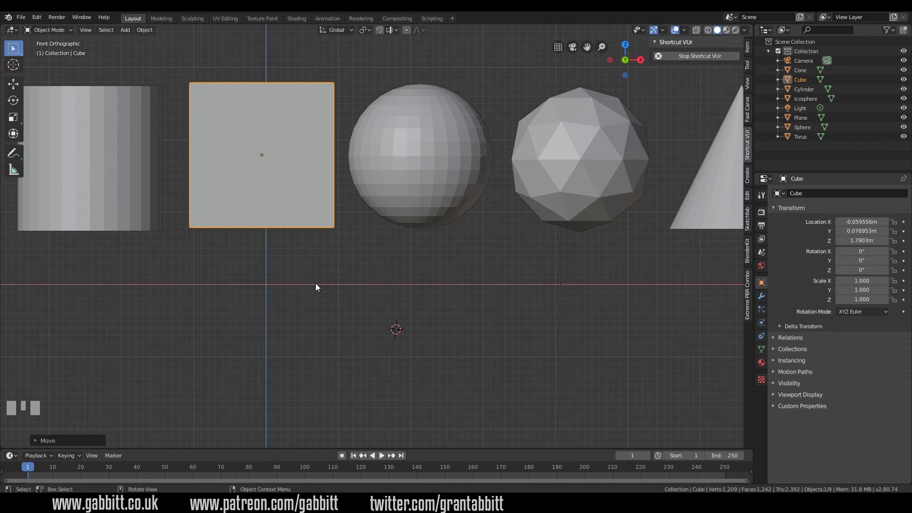
- Lower the large plane along Z to roughly ground level beneath the row
{"action": "left_click_drag", "start_coordinate": [375, 231], "coordinate": [371, 253]}
{"action": "scroll", "scroll_direction": "down", "scroll_amount": 3}
{"action": "left_click", "coordinate": [371, 253]}
{"action": "key", "text": "KP_1"}
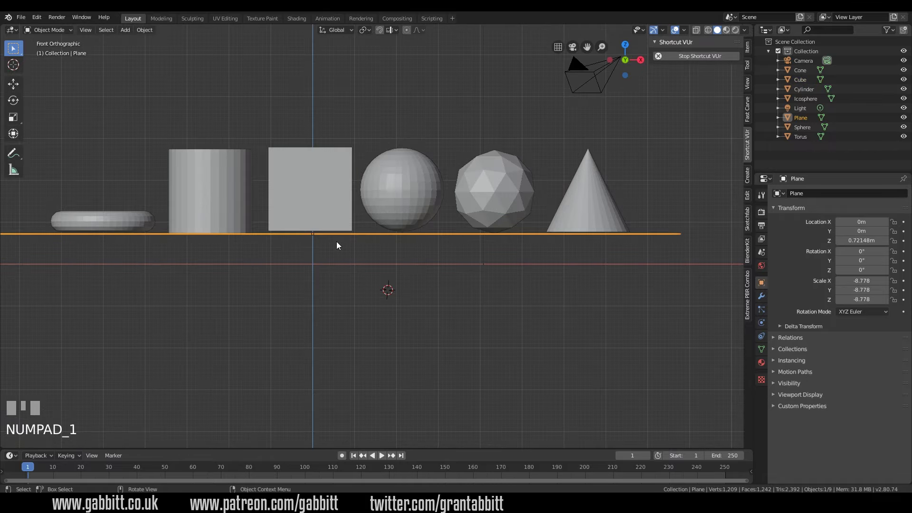
{"action": "key", "text": "g"}
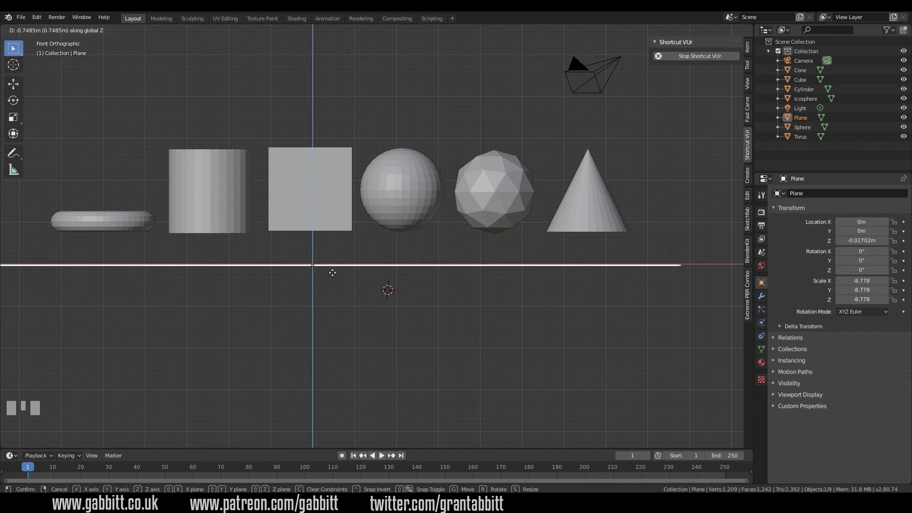
{"action": "left_click", "coordinate": [403, 240]}
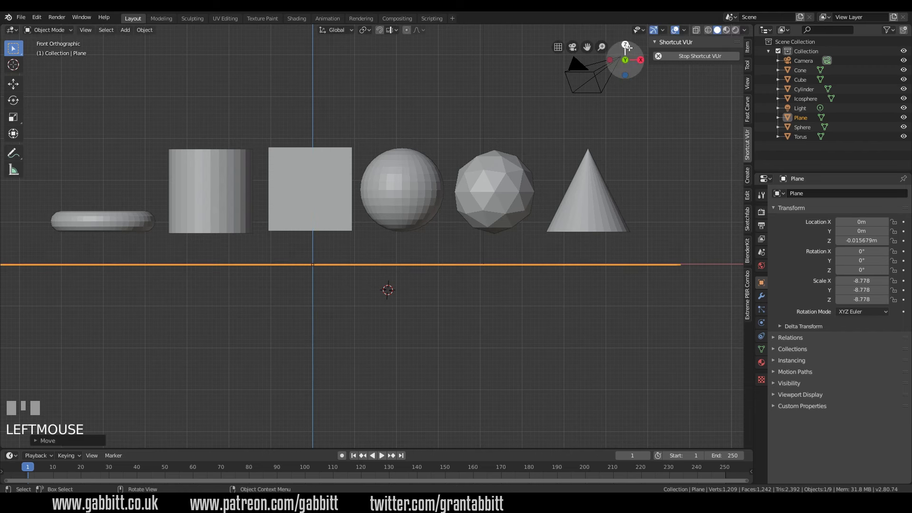
- Box-select across the row of primitives, then clear the selection
{"action": "left_click_drag", "start_coordinate": [585, 225], "coordinate": [524, 214]}
{"action": "left_click_drag", "start_coordinate": [505, 208], "coordinate": [269, 202]}
{"action": "left_click", "coordinate": [222, 201]}
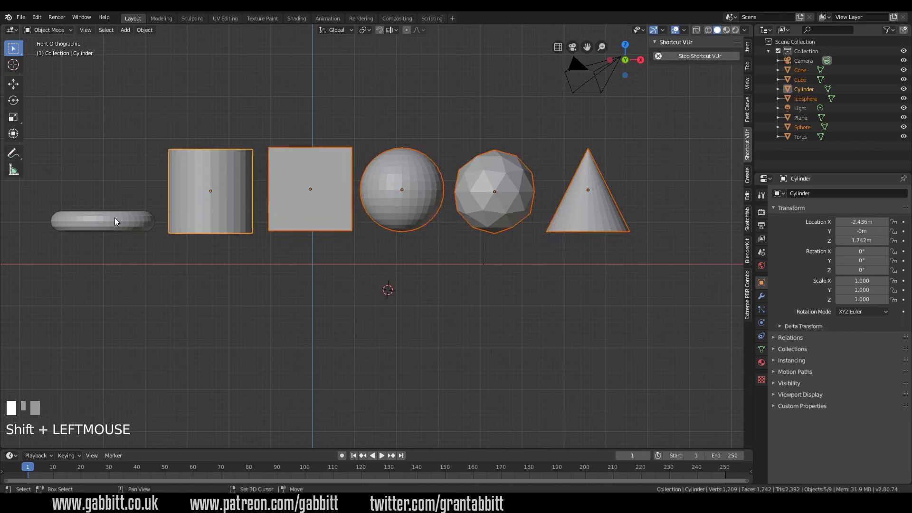
{"action": "left_click", "coordinate": [112, 107]}
{"action": "left_click_drag", "start_coordinate": [53, 92], "coordinate": [74, 101]}
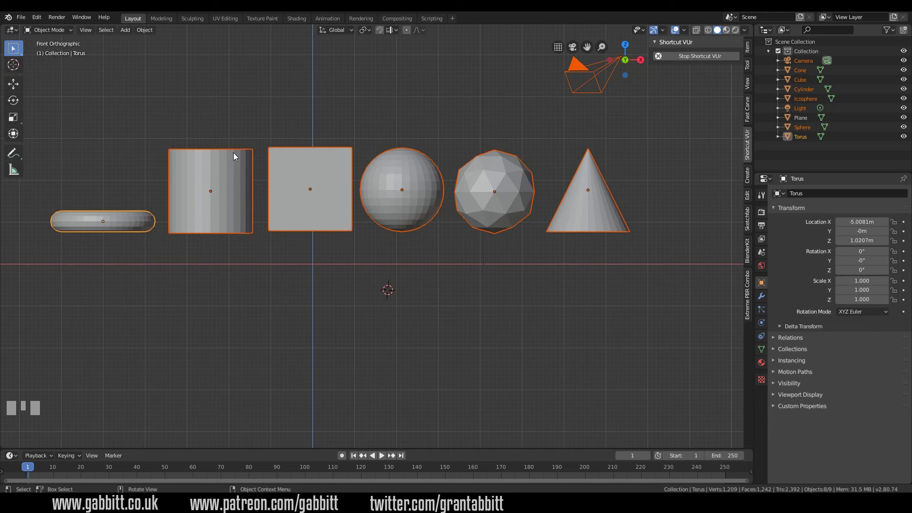
{"action": "left_click", "coordinate": [79, 144]}
- Box-select all primitives and lower them about 0.70 m onto the plane
{"action": "left_click_drag", "start_coordinate": [78, 121], "coordinate": [87, 127]}
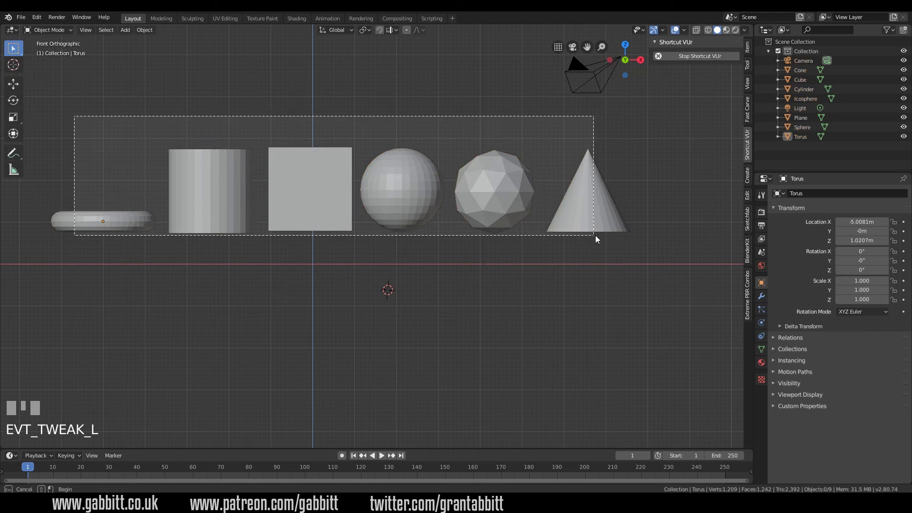
{"action": "key", "text": "g"}
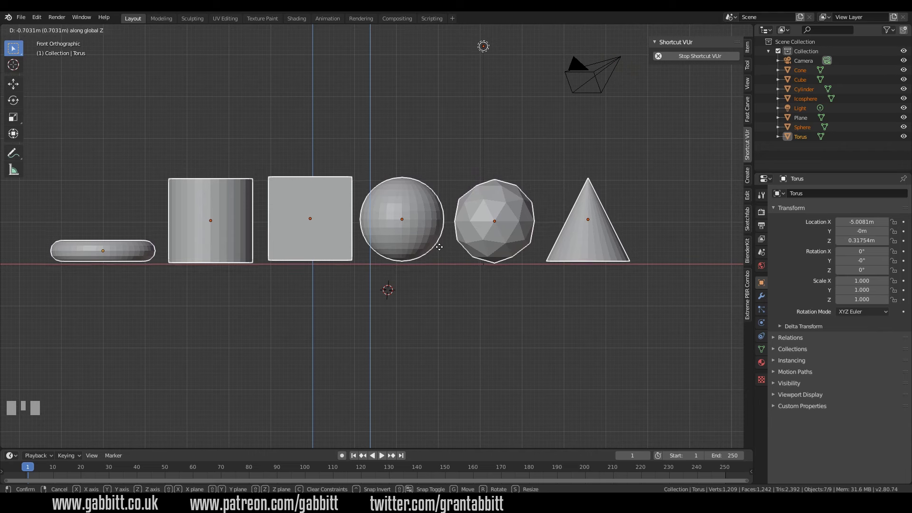
{"action": "left_click", "coordinate": [428, 237]}
{"action": "key", "text": "g"}
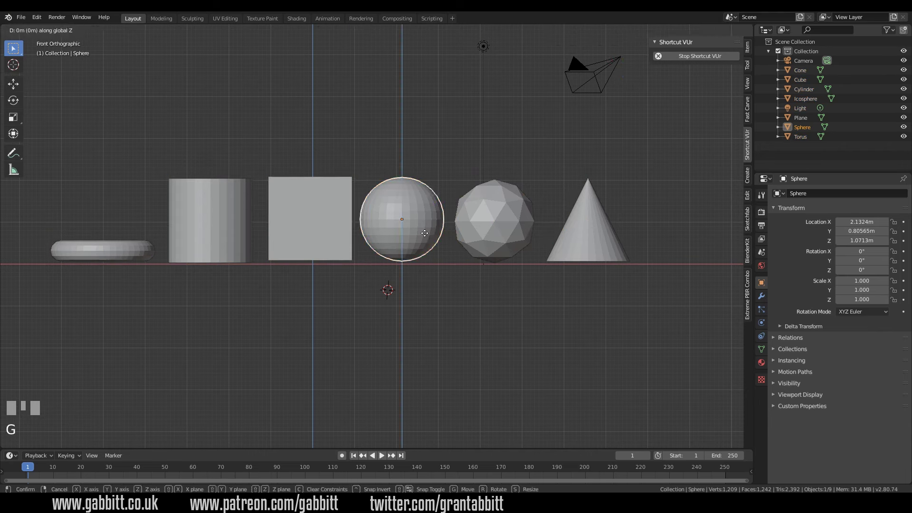
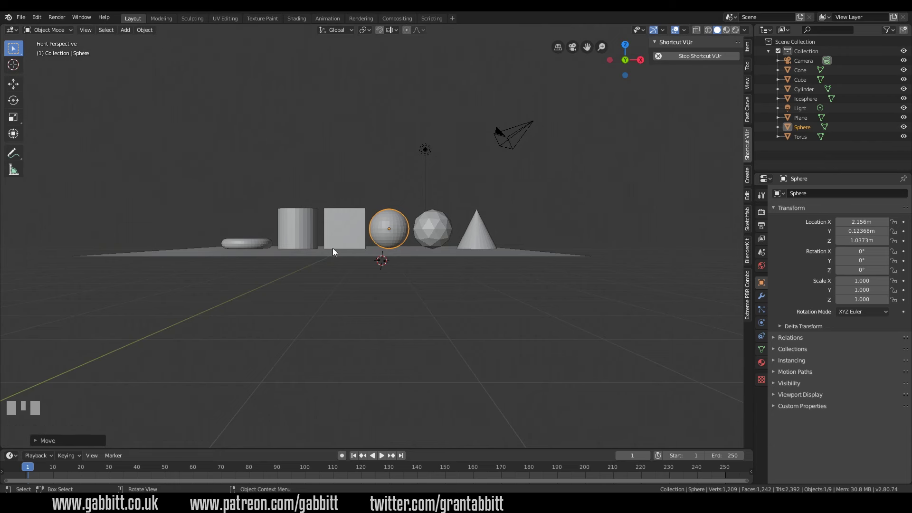
{"action": "left_click_drag", "start_coordinate": [398, 275], "coordinate": [558, 53]}
{"action": "left_click", "coordinate": [559, 53]}
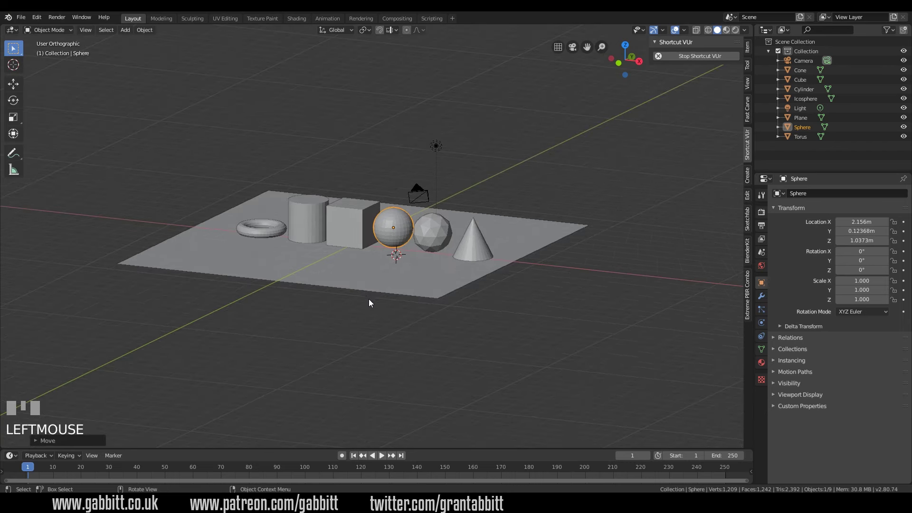
{"action": "left_click_drag", "start_coordinate": [390, 299], "coordinate": [557, 52]}
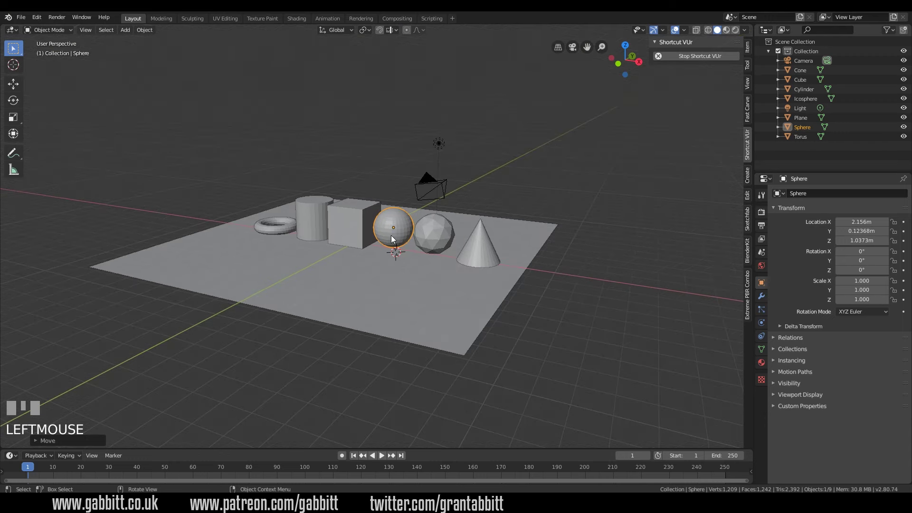
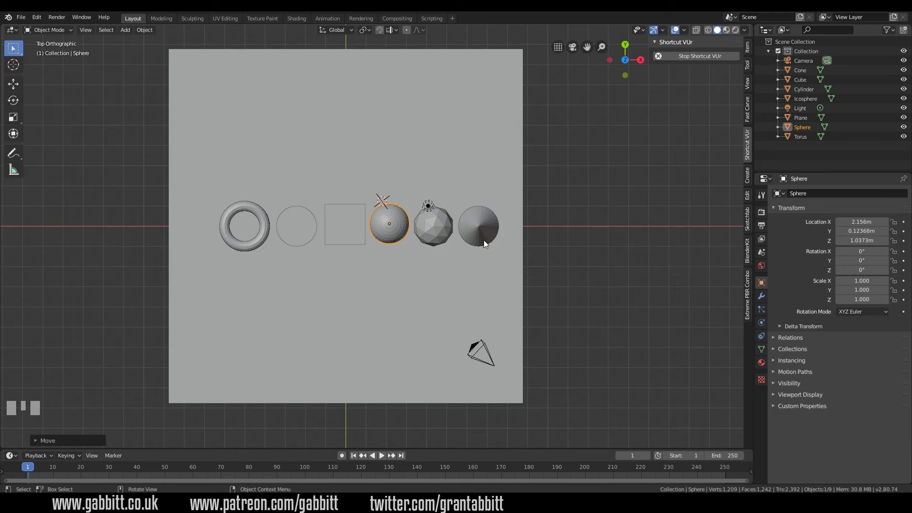
{"action": "left_click_drag", "start_coordinate": [336, 356], "coordinate": [434, 238]}
- Select the cone, switch to the Shading workspace and frame the primitives
{"action": "left_click", "coordinate": [434, 238]}
{"action": "left_click", "coordinate": [475, 255]}
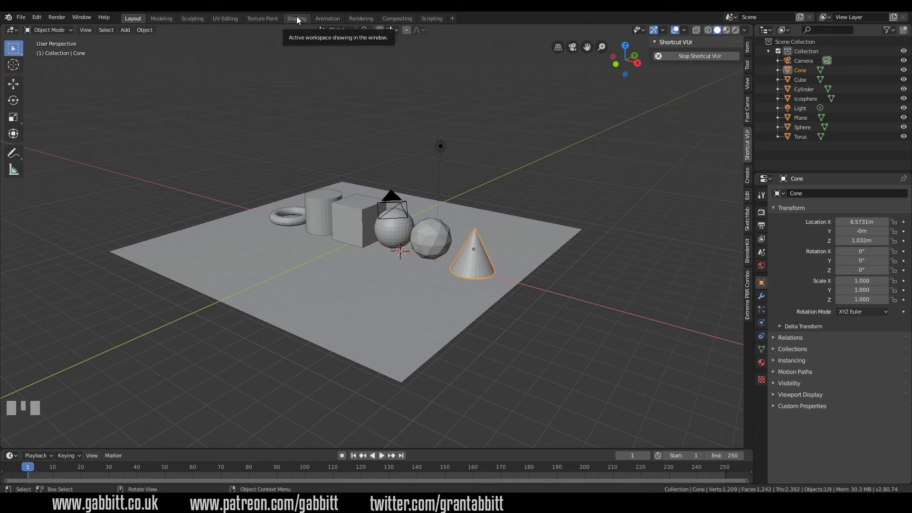
{"action": "left_click", "coordinate": [299, 21]}
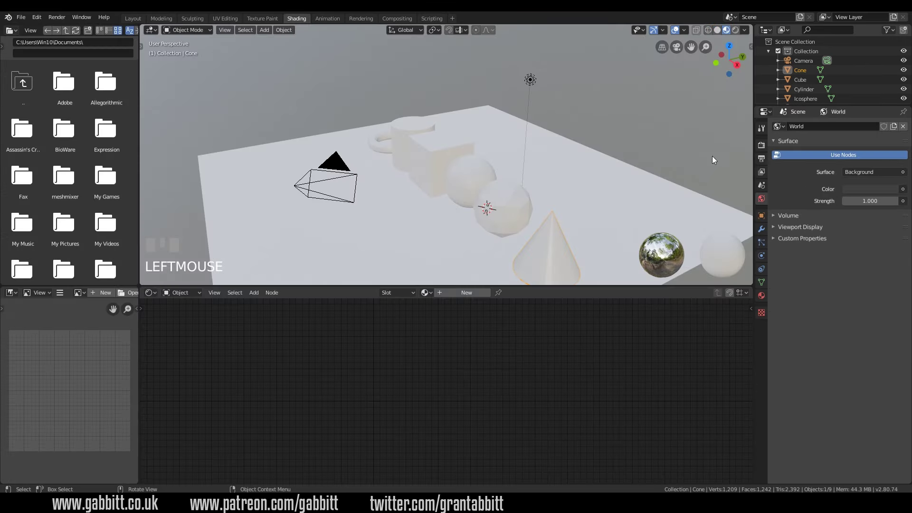
{"action": "left_click_drag", "start_coordinate": [381, 189], "coordinate": [430, 194]}
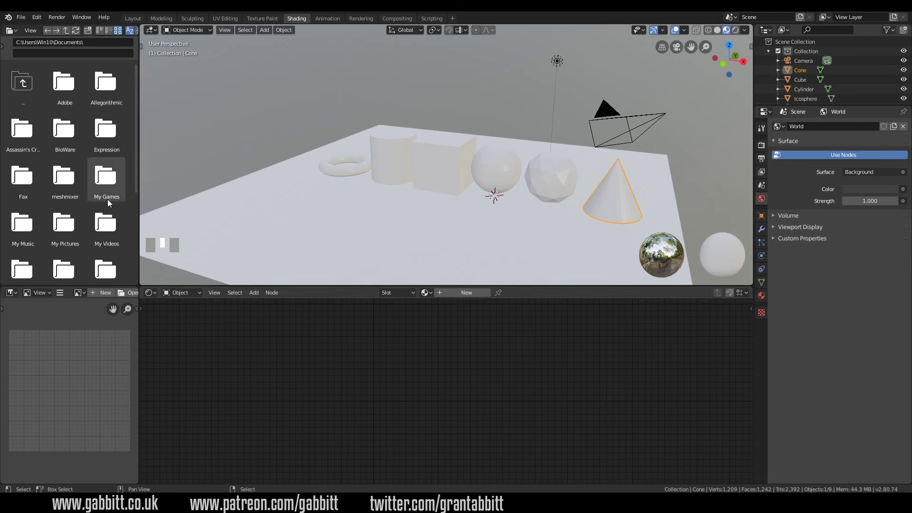
{"action": "left_click_drag", "start_coordinate": [84, 151], "coordinate": [88, 392]}
{"action": "left_click_drag", "start_coordinate": [67, 394], "coordinate": [64, 371]}
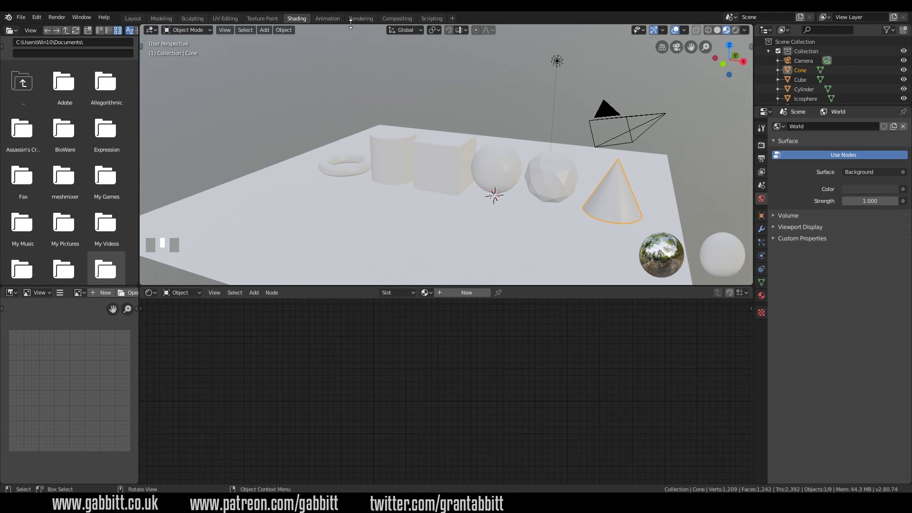
- Create Material.001 on the cone and set its Principled BSDF base colour to red
{"action": "left_click", "coordinate": [623, 198]}
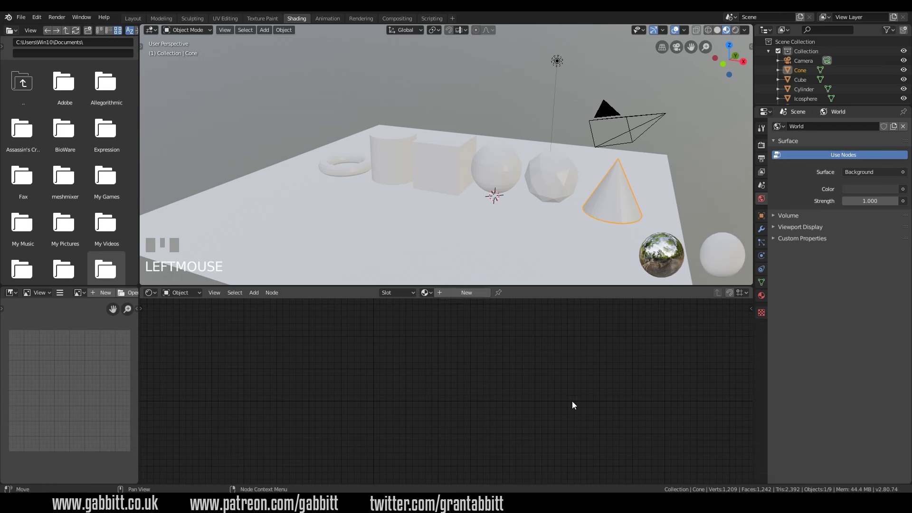
{"action": "left_click_drag", "start_coordinate": [464, 297], "coordinate": [764, 299]}
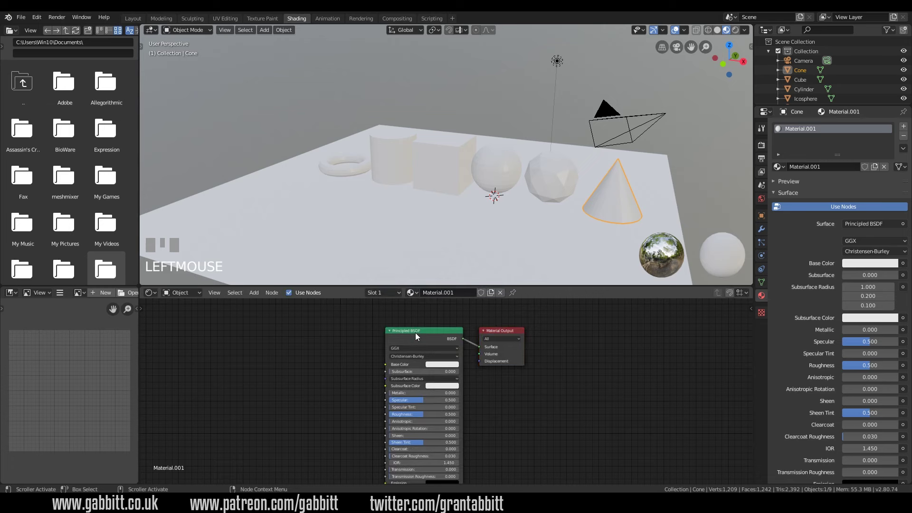
{"action": "left_click", "coordinate": [510, 334]}
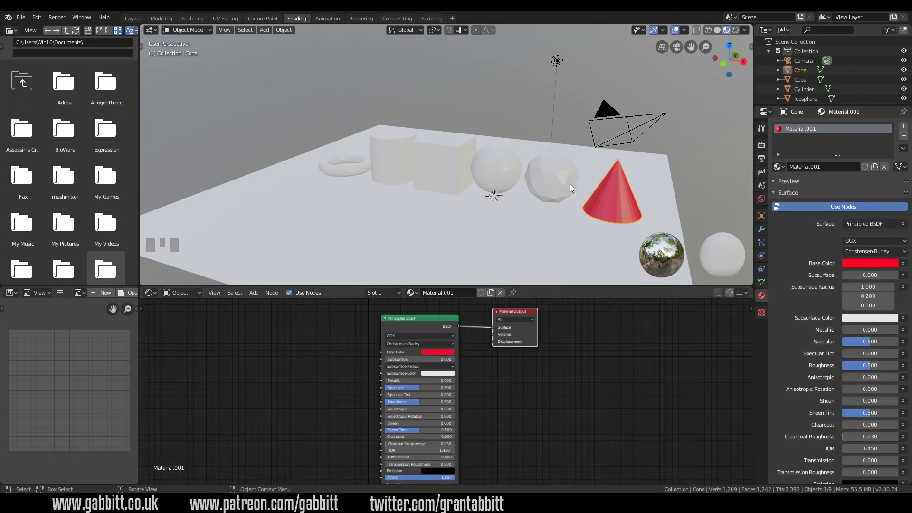
- Give the icosphere, sphere, cube, cylinder and torus green, blue, yellow, magenta and cyan materials
{"action": "left_click", "coordinate": [569, 187]}
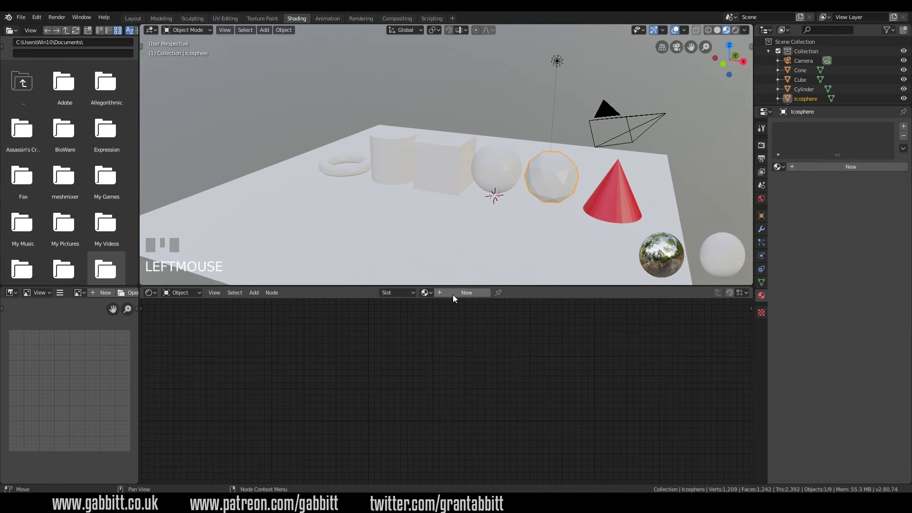
{"action": "left_click_drag", "start_coordinate": [456, 298], "coordinate": [441, 295]}
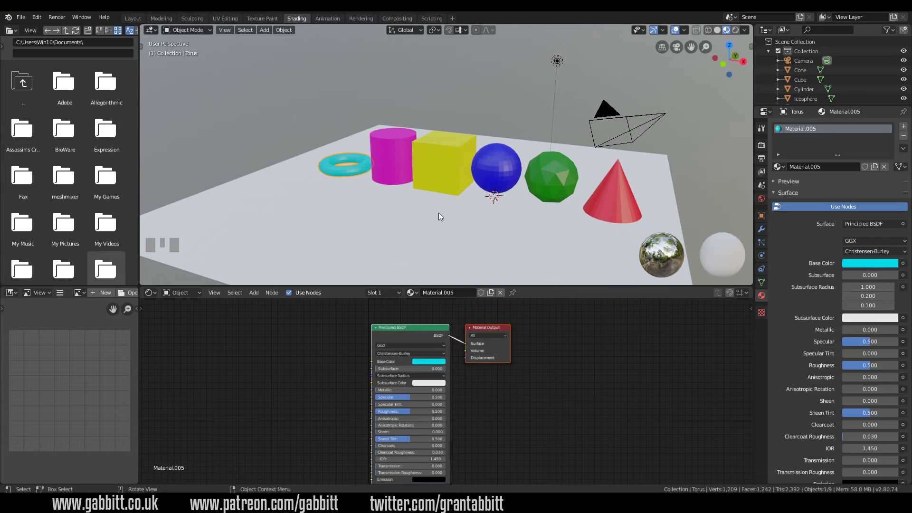
- Select the point light and move it (G) to sit above the row of shapes
{"action": "left_click_drag", "start_coordinate": [402, 214], "coordinate": [711, 34]}
{"action": "left_click", "coordinate": [711, 34]}
{"action": "left_click_drag", "start_coordinate": [624, 196], "coordinate": [719, 35]}
{"action": "left_click", "coordinate": [719, 35]}
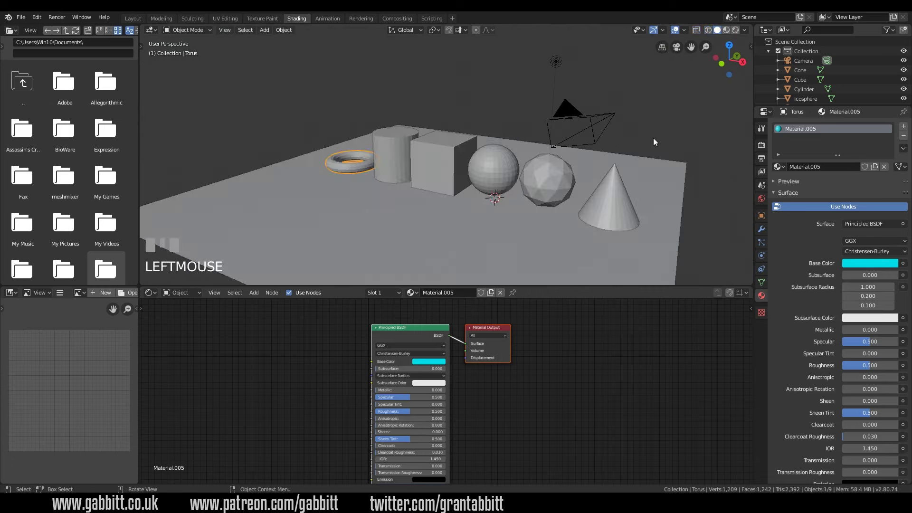
{"action": "left_click_drag", "start_coordinate": [614, 175], "coordinate": [727, 36]}
{"action": "left_click", "coordinate": [727, 37]}
{"action": "left_click_drag", "start_coordinate": [575, 182], "coordinate": [739, 34]}
{"action": "left_click", "coordinate": [739, 34]}
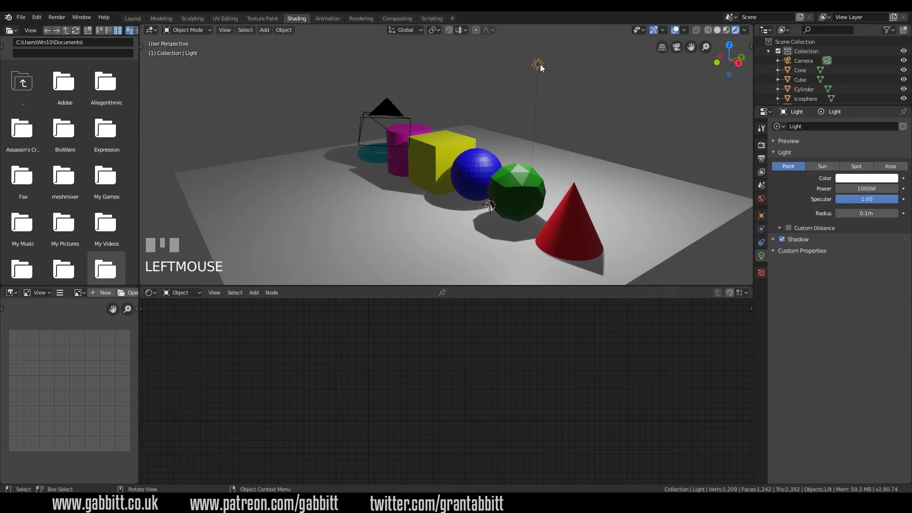
{"action": "key", "text": "g"}
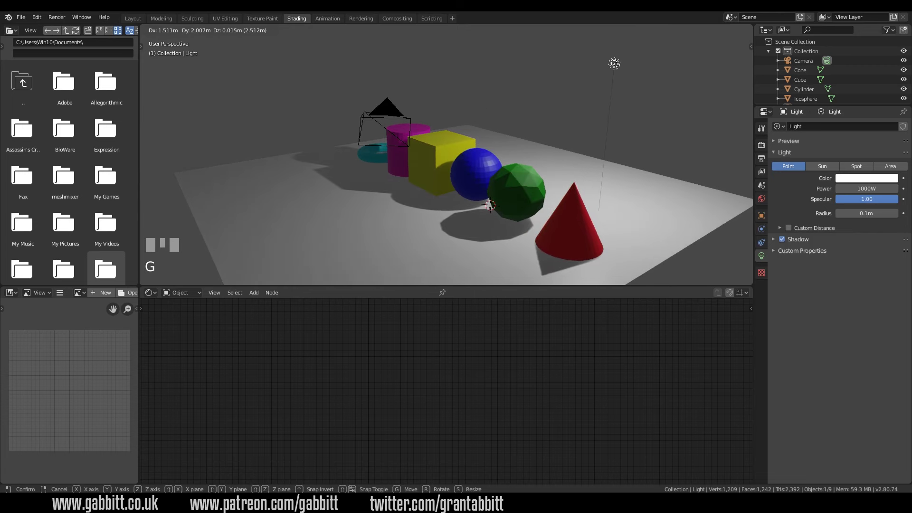
{"action": "left_click", "coordinate": [526, 205]}
- Switch the viewport to Rendered shading to preview lighting and cast shadows, then select the red cone
{"action": "left_click_drag", "start_coordinate": [395, 202], "coordinate": [713, 32]}
{"action": "left_click_drag", "start_coordinate": [713, 33], "coordinate": [727, 32]}
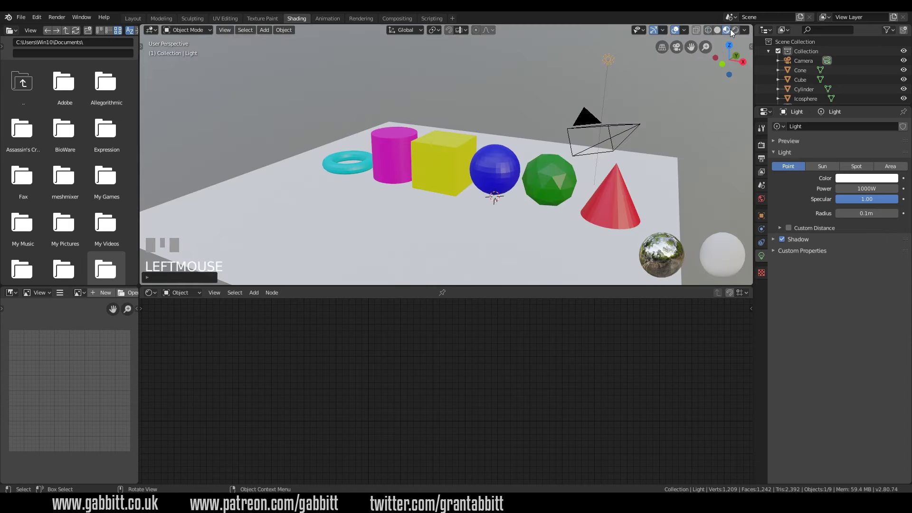
{"action": "left_click", "coordinate": [735, 33]}
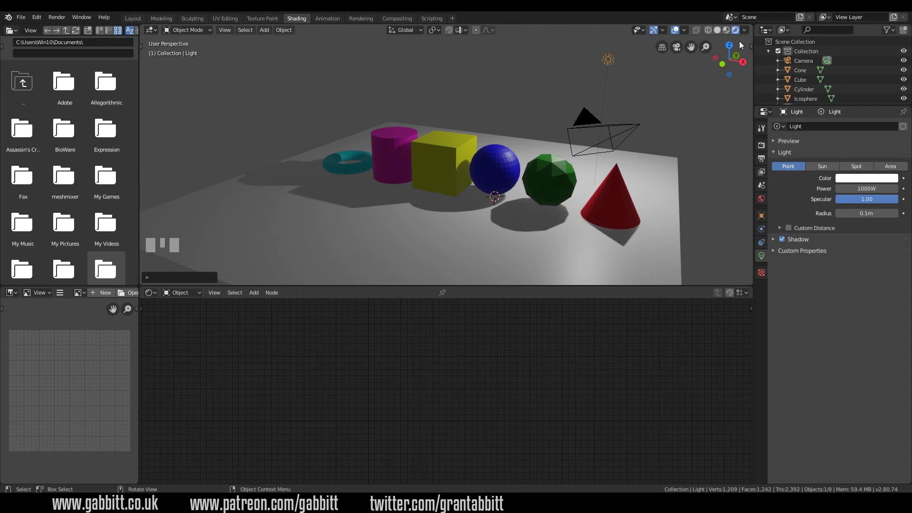
{"action": "left_click_drag", "start_coordinate": [569, 164], "coordinate": [479, 200]}
{"action": "left_click", "coordinate": [478, 199]}
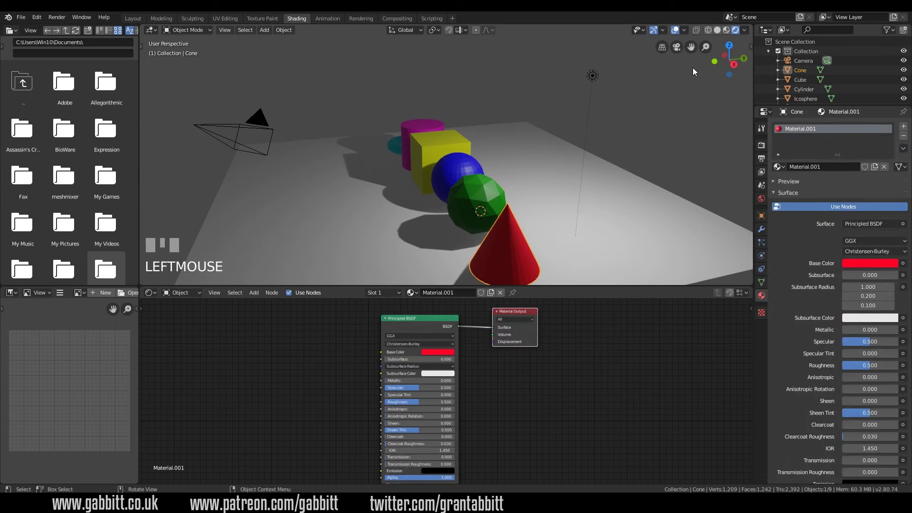
- Inspect the shapes' materials in Solid shading and return to the rendered preview
{"action": "left_click", "coordinate": [730, 32]}
{"action": "left_click_drag", "start_coordinate": [475, 181], "coordinate": [526, 202]}
{"action": "left_click", "coordinate": [525, 202]}
{"action": "left_click", "coordinate": [477, 201]}
{"action": "left_click", "coordinate": [721, 33]}
{"action": "left_click_drag", "start_coordinate": [557, 143], "coordinate": [500, 171]}
{"action": "left_click", "coordinate": [499, 172]}
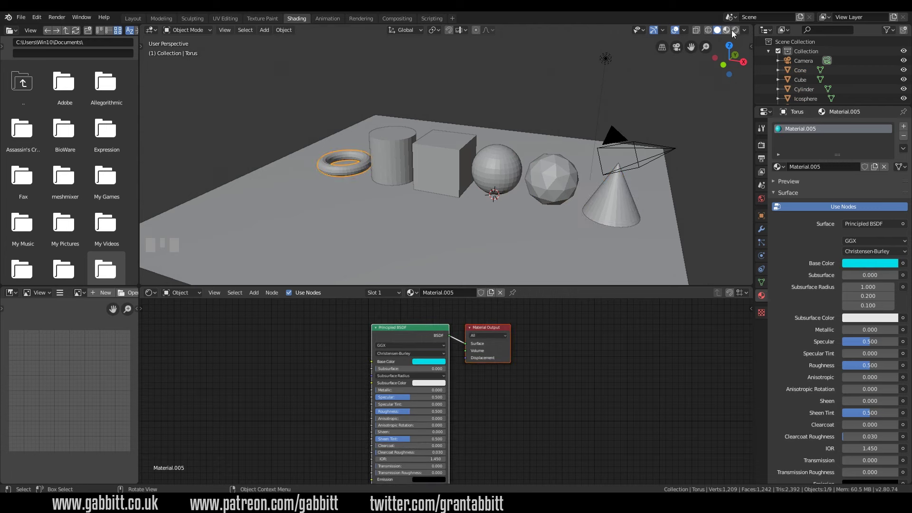
- Assign the cone's red Material.001 to the ground plane from the material browser
{"action": "left_click", "coordinate": [739, 31]}
{"action": "left_click_drag", "start_coordinate": [641, 208], "coordinate": [557, 261]}
{"action": "left_click", "coordinate": [557, 261]}
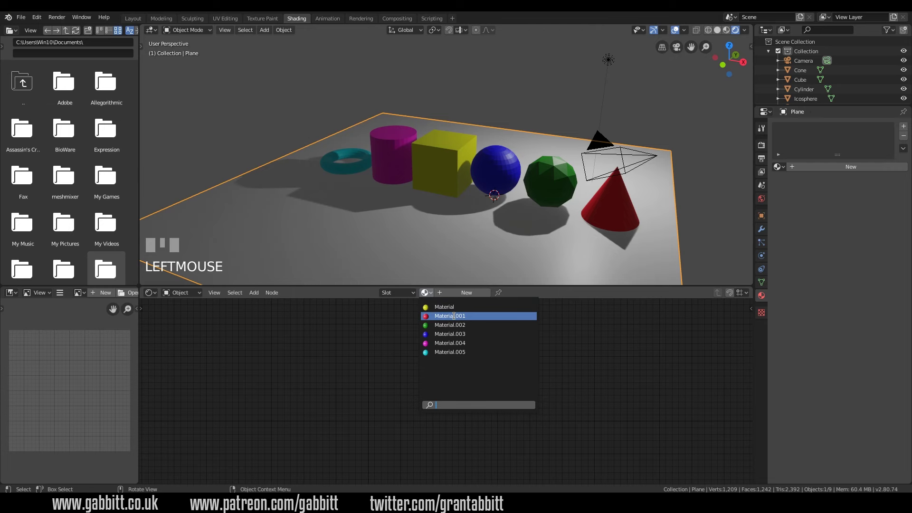
{"action": "left_click_drag", "start_coordinate": [458, 319], "coordinate": [573, 226]}
{"action": "left_click_drag", "start_coordinate": [573, 226], "coordinate": [553, 188]}
- Move the point light to the left side and duplicate it as Light.001 on the right
{"action": "left_click", "coordinate": [552, 187]}
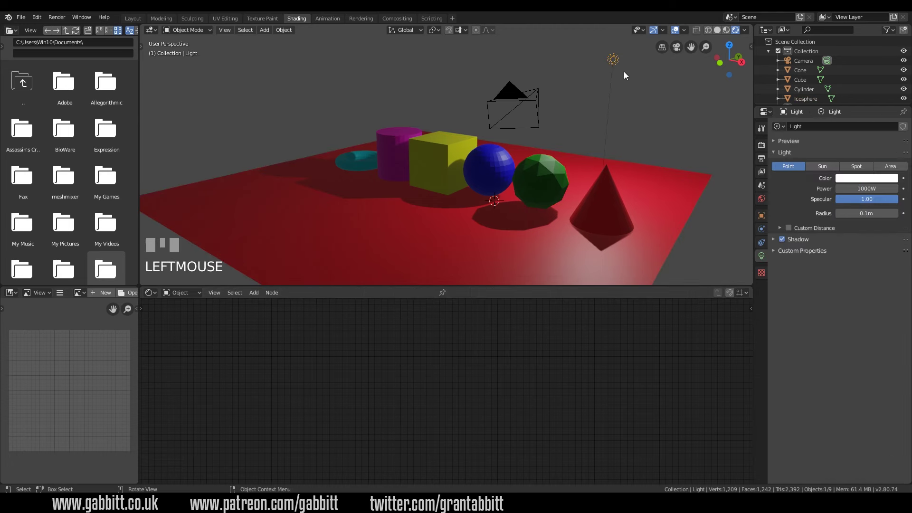
{"action": "key", "text": "g"}
{"action": "left_click", "coordinate": [365, 81]}
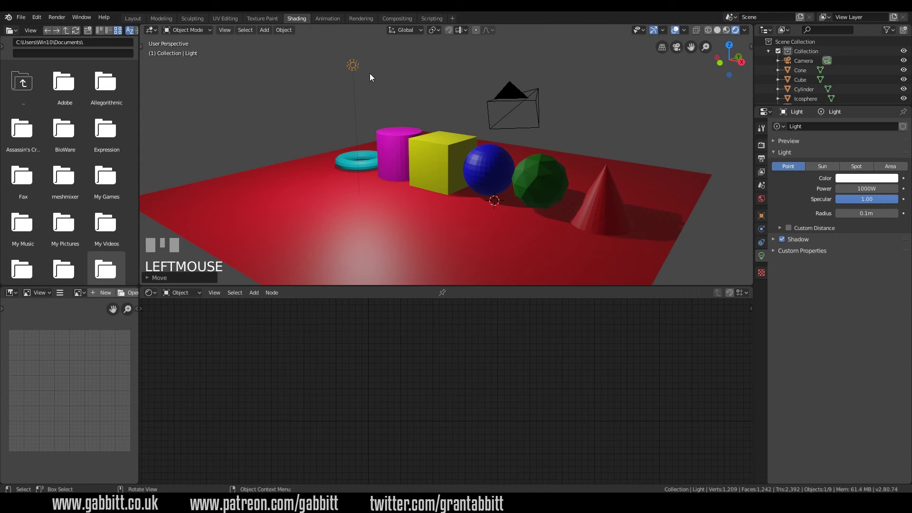
{"action": "key", "text": "shift+d"}
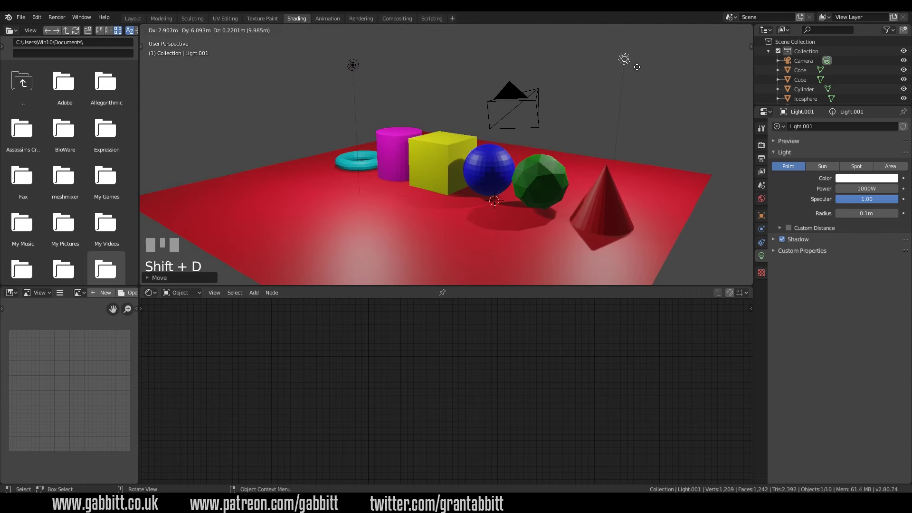
{"action": "left_click", "coordinate": [640, 70]}
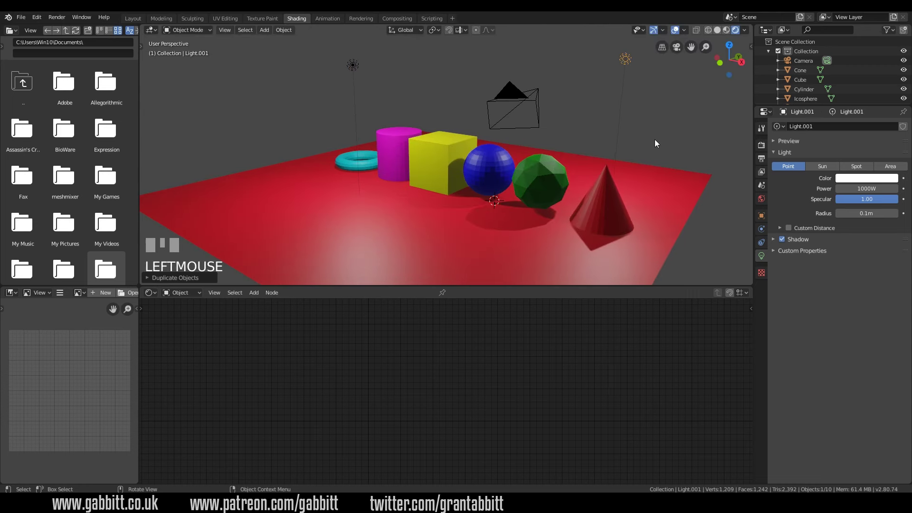
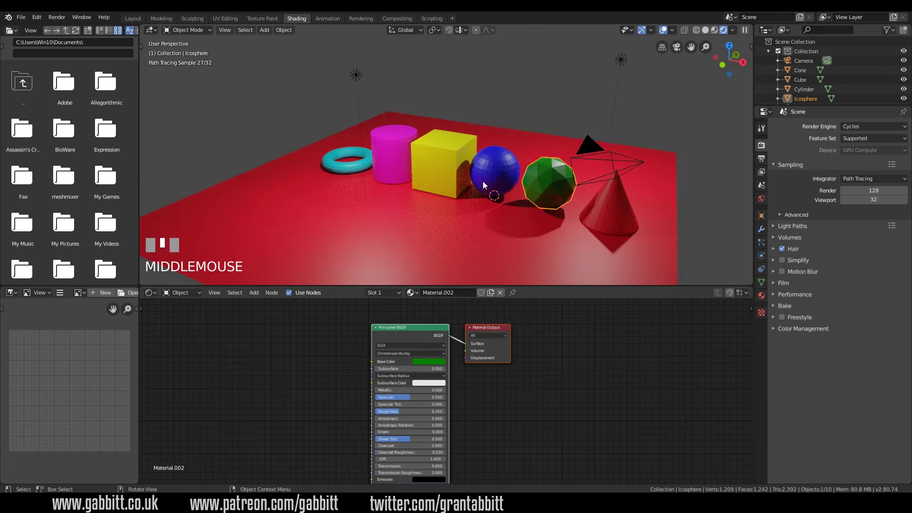
- Set the render engine to Eevee and enable Ambient Occlusion in Render Properties
{"action": "left_click_drag", "start_coordinate": [432, 204], "coordinate": [531, 173]}
{"action": "left_click_drag", "start_coordinate": [518, 172], "coordinate": [868, 135]}
{"action": "left_click_drag", "start_coordinate": [868, 135], "coordinate": [784, 241]}
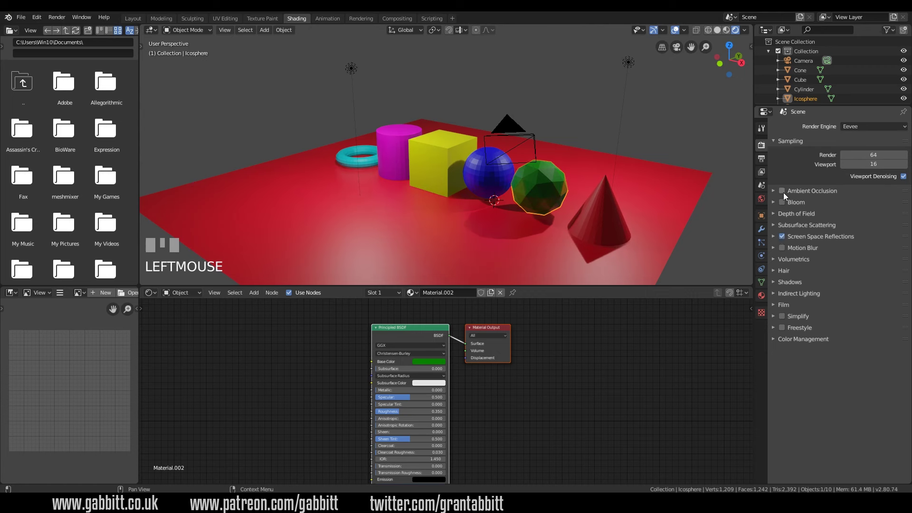
{"action": "left_click", "coordinate": [786, 196]}
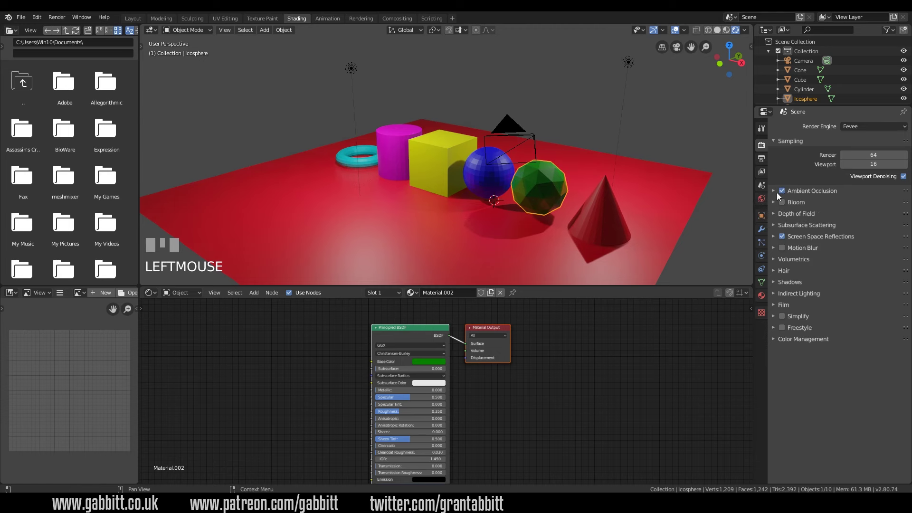
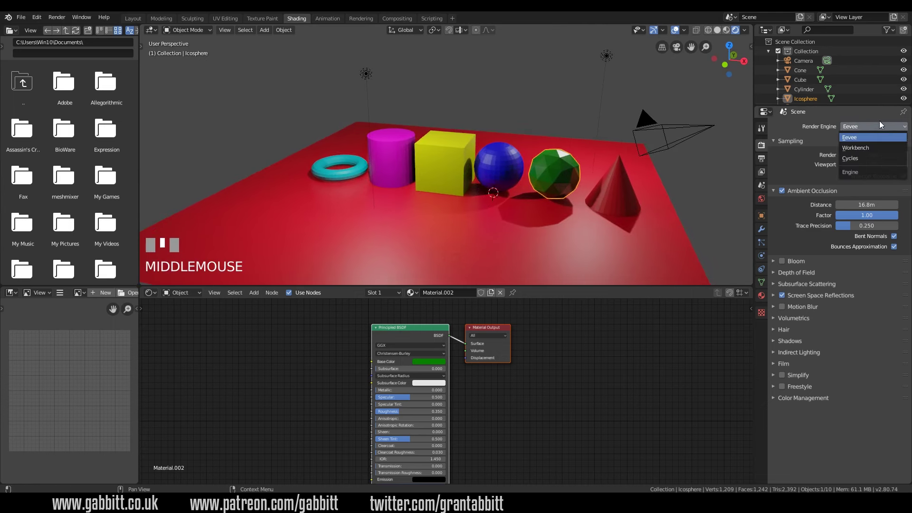
- Switch back to Cycles and orbit the viewport while the path-traced preview resolves
{"action": "left_click_drag", "start_coordinate": [864, 162], "coordinate": [571, 198]}
{"action": "left_click_drag", "start_coordinate": [571, 198], "coordinate": [847, 162]}
{"action": "left_click_drag", "start_coordinate": [848, 162], "coordinate": [579, 210]}
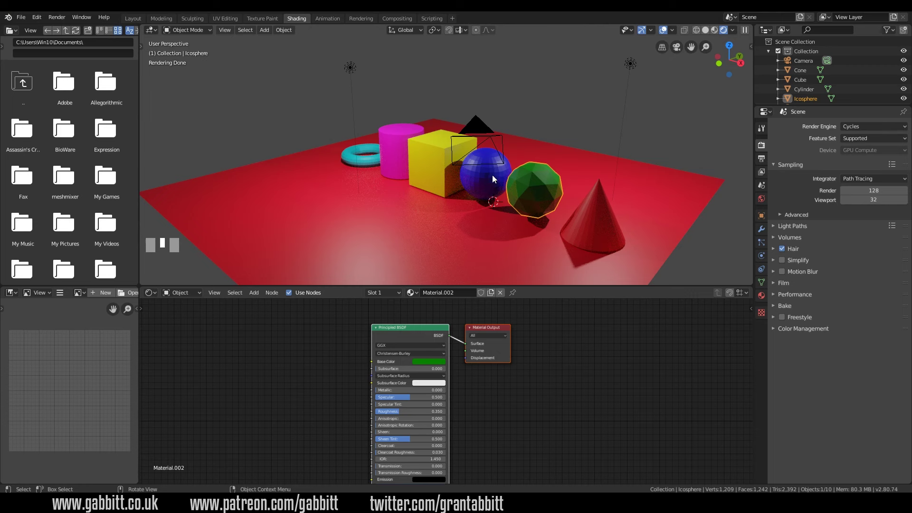
- Shade the sphere smooth and make its Principled BSDF metallic 1, roughness 0, pale gold base colour
{"action": "left_click", "coordinate": [495, 178]}
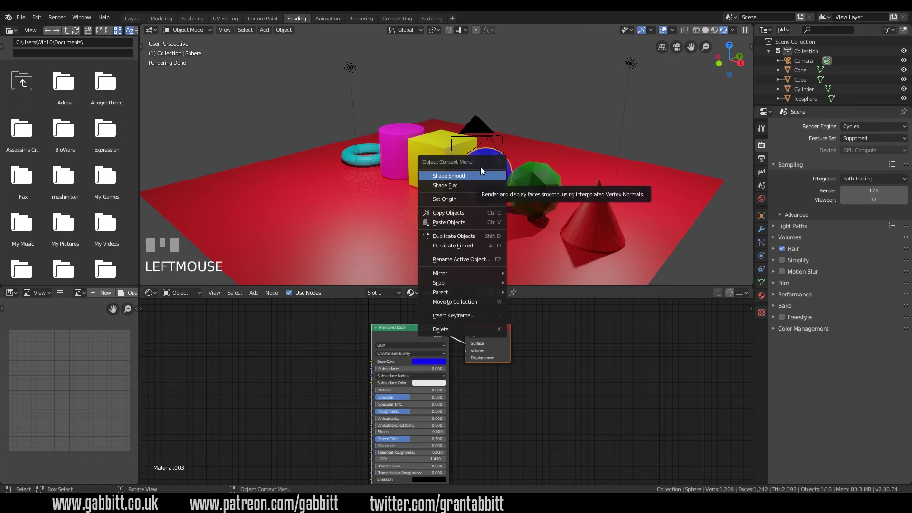
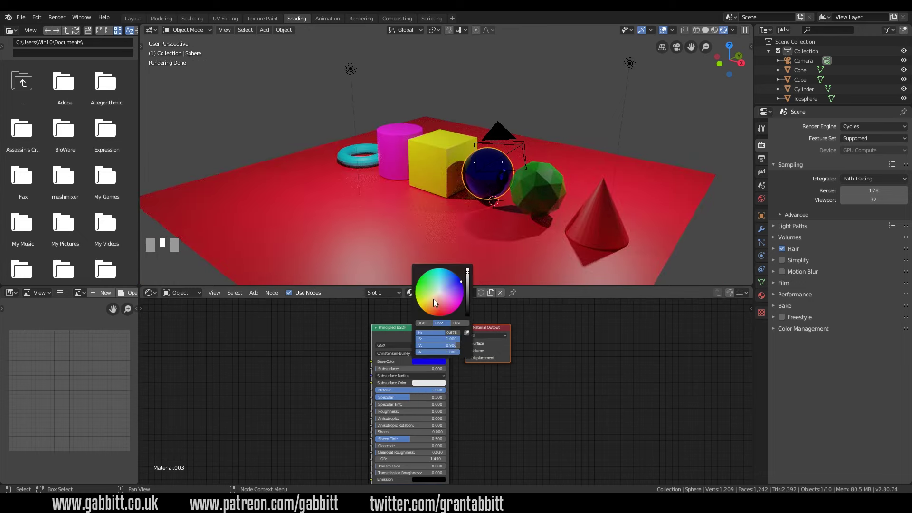
{"action": "left_click", "coordinate": [432, 309]}
{"action": "middle_click", "coordinate": [432, 310]}
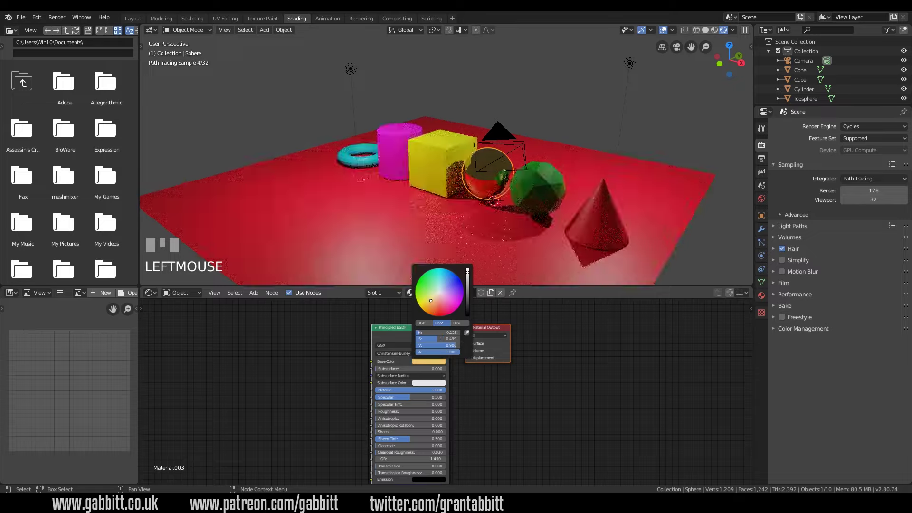
{"action": "left_click_drag", "start_coordinate": [483, 221], "coordinate": [547, 206]}
- Select the camera, align it to the current view and look through it at the shapes
{"action": "left_click", "coordinate": [548, 206]}
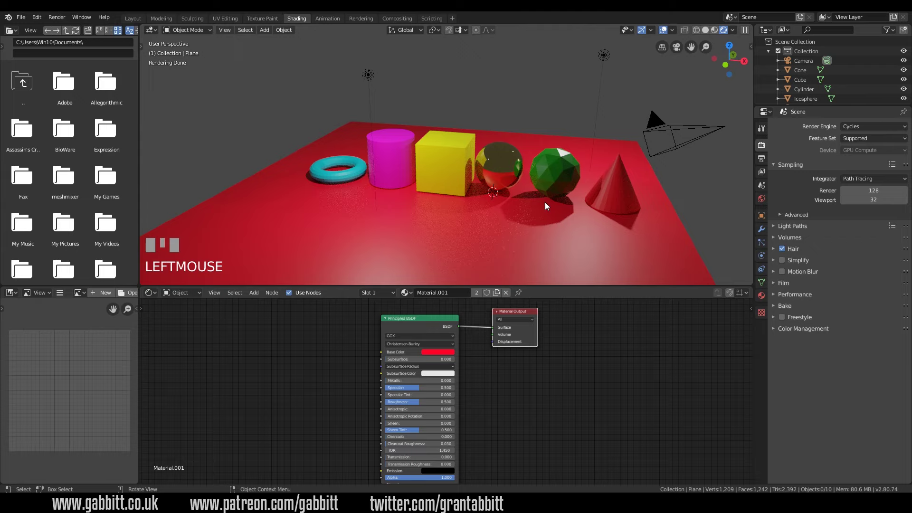
{"action": "left_click_drag", "start_coordinate": [549, 220], "coordinate": [644, 134]}
{"action": "left_click", "coordinate": [645, 134]}
{"action": "left_click_drag", "start_coordinate": [596, 187], "coordinate": [682, 48]}
{"action": "left_click", "coordinate": [682, 49]}
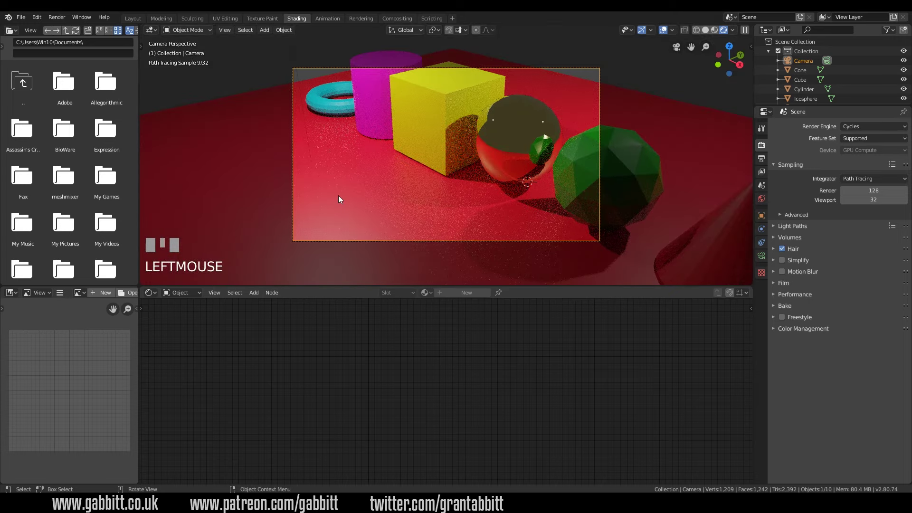
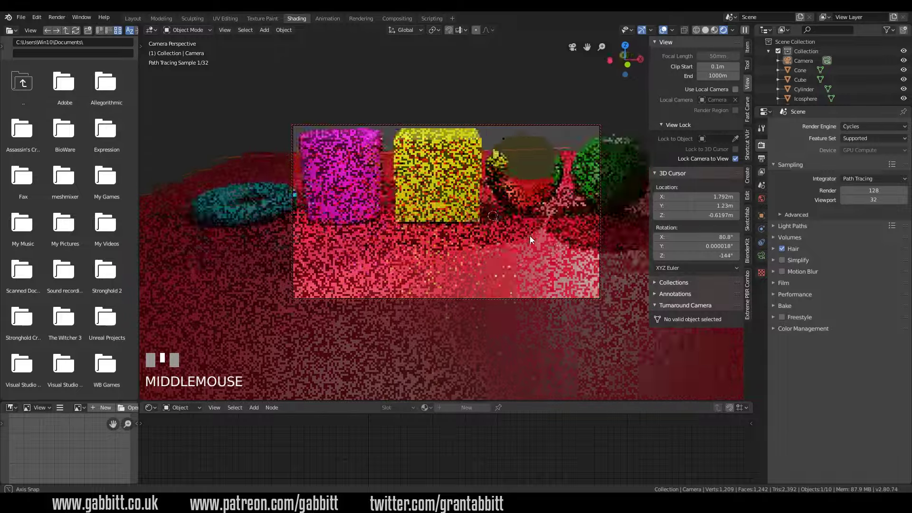
- With Lock Camera to View on, pull back and shift framing so all five shapes fit the shot
{"action": "scroll", "scroll_direction": "down", "scroll_amount": 3}
{"action": "scroll", "scroll_direction": "down", "scroll_amount": 3}
{"action": "scroll", "scroll_direction": "up", "scroll_amount": 3}
{"action": "scroll", "scroll_direction": "down", "scroll_amount": 3}
{"action": "left_click_drag", "start_coordinate": [480, 238], "coordinate": [497, 241]}
{"action": "key", "text": "ctrl+z"}
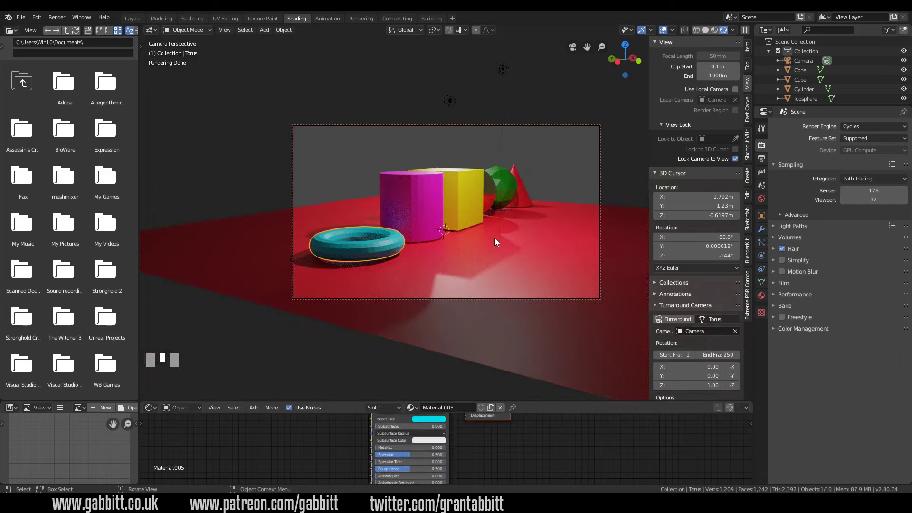